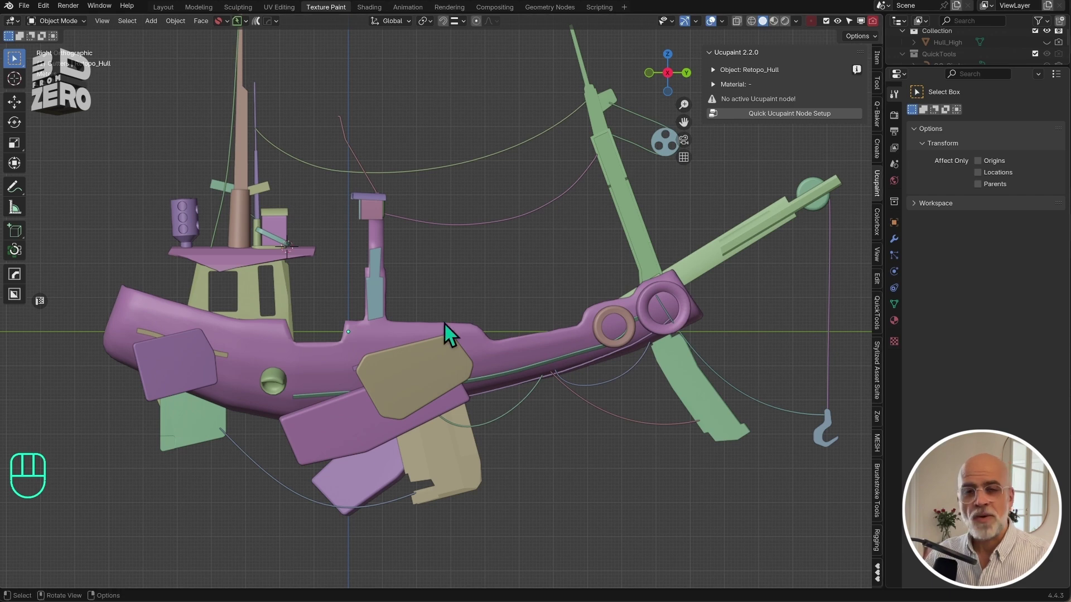
Run Quick Ucupaint Node Setup on Retopo_Hull and pick a pale blue base colour.
left_click(416, 335)
left_click_drag(811, 125, 803, 247)
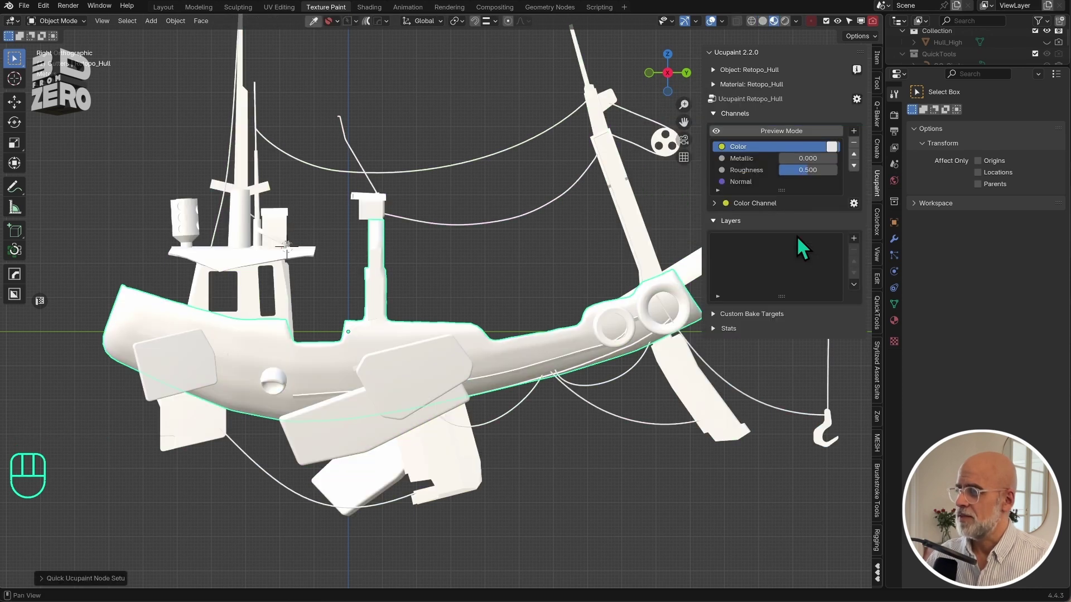
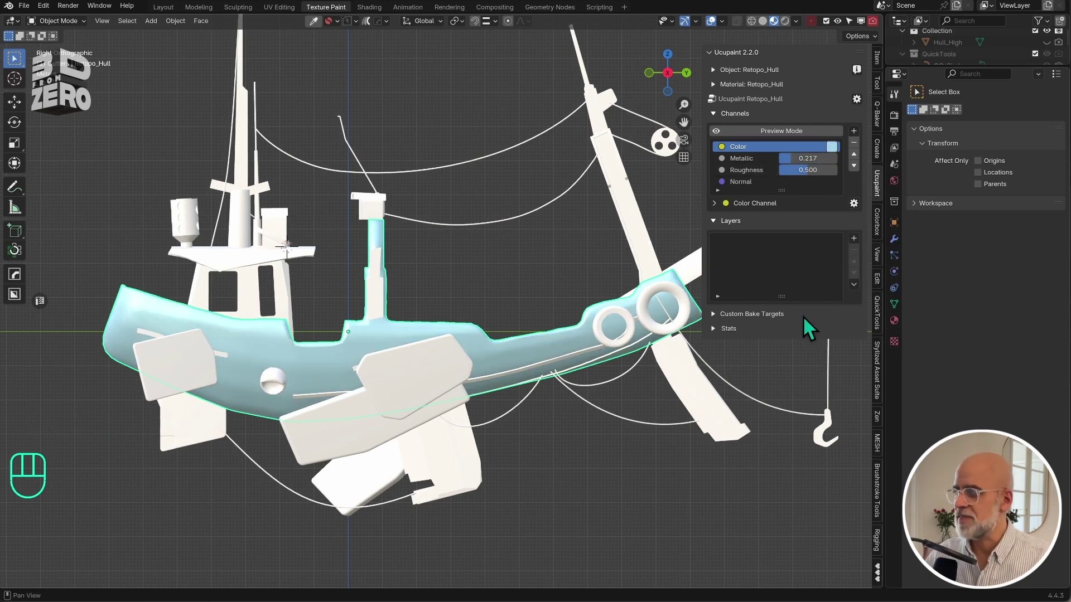
Darken the base colour, set Metallic to 1.000 and Roughness to about 0.58.
left_click(838, 152)
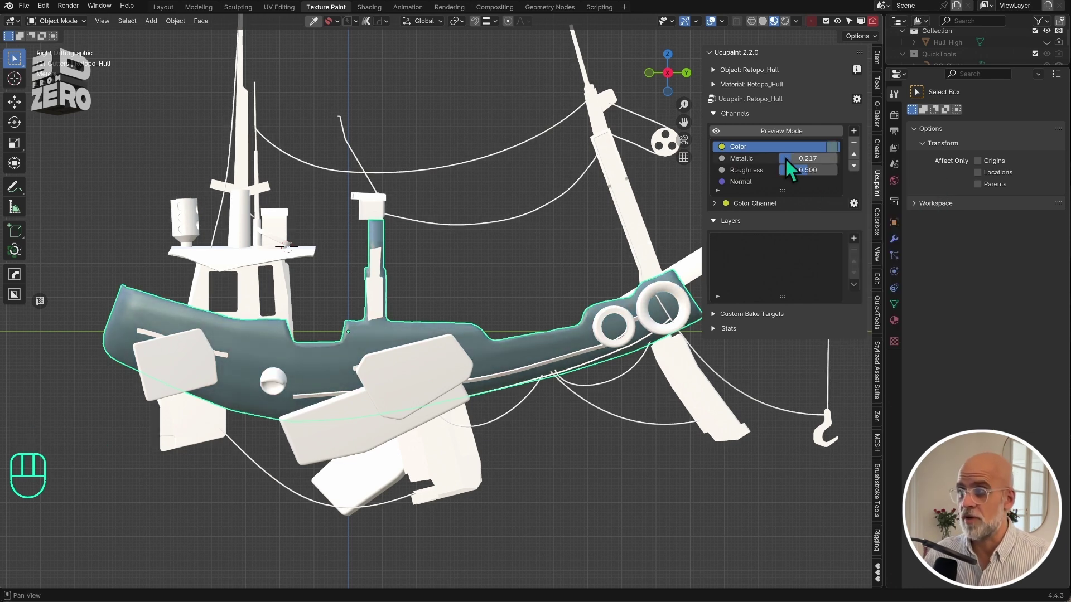
left_click(487, 352)
key("KP_Divide")
scroll("up", 3)
scroll("down", 3)
scroll("down", 3)
left_click_drag(796, 168, 878, 177)
left_click_drag(496, 339, 474, 357)
Lower the base colour's saturation and value to a desaturated grey-blue steel.
left_click(839, 154)
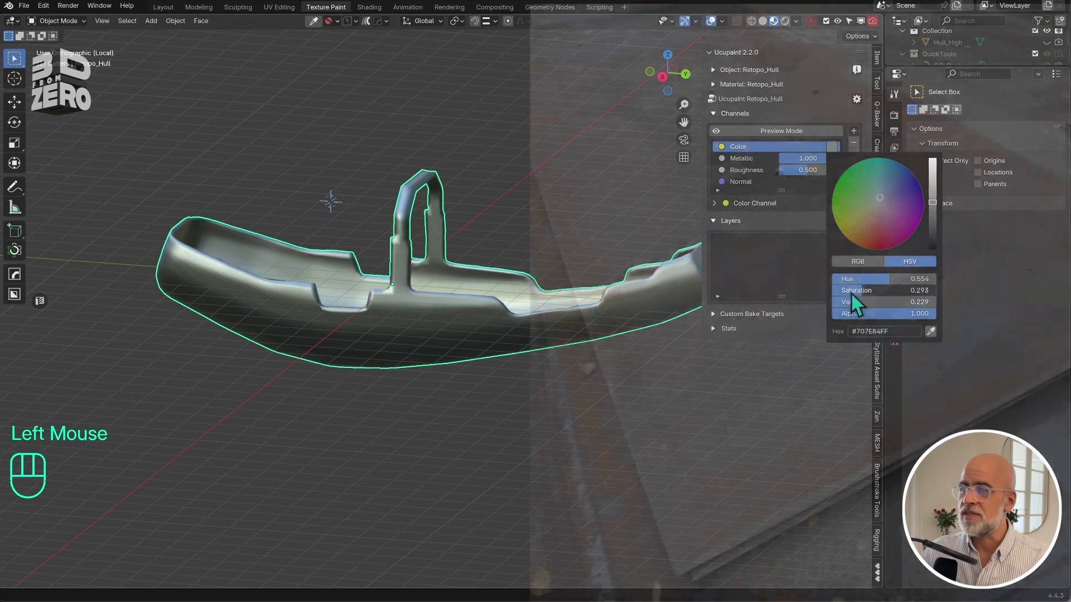
scroll("up", 3)
left_click_drag(401, 322, 379, 330)
scroll("up", 3)
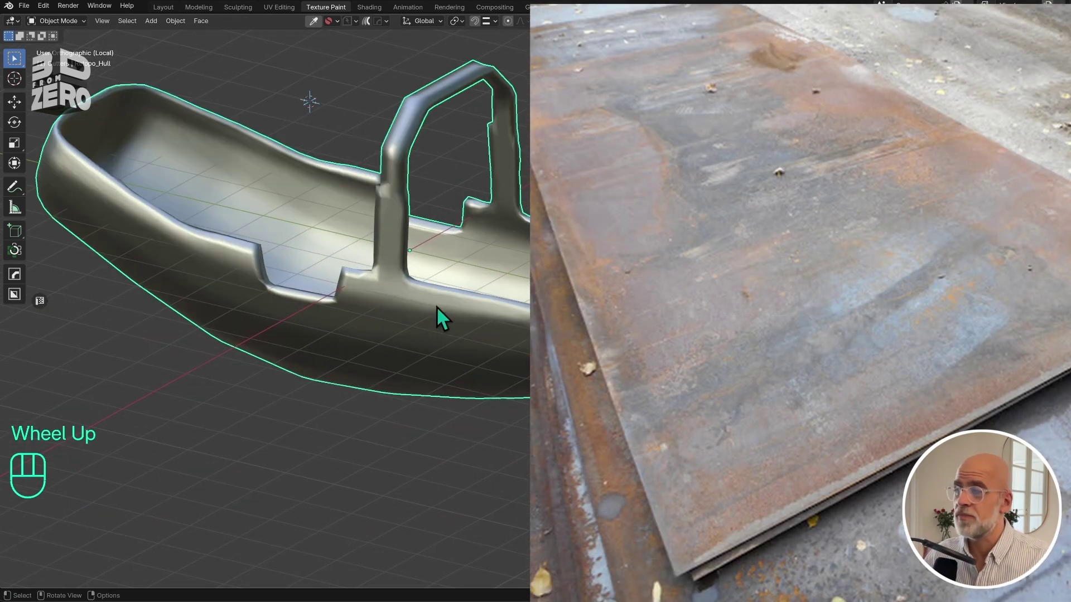
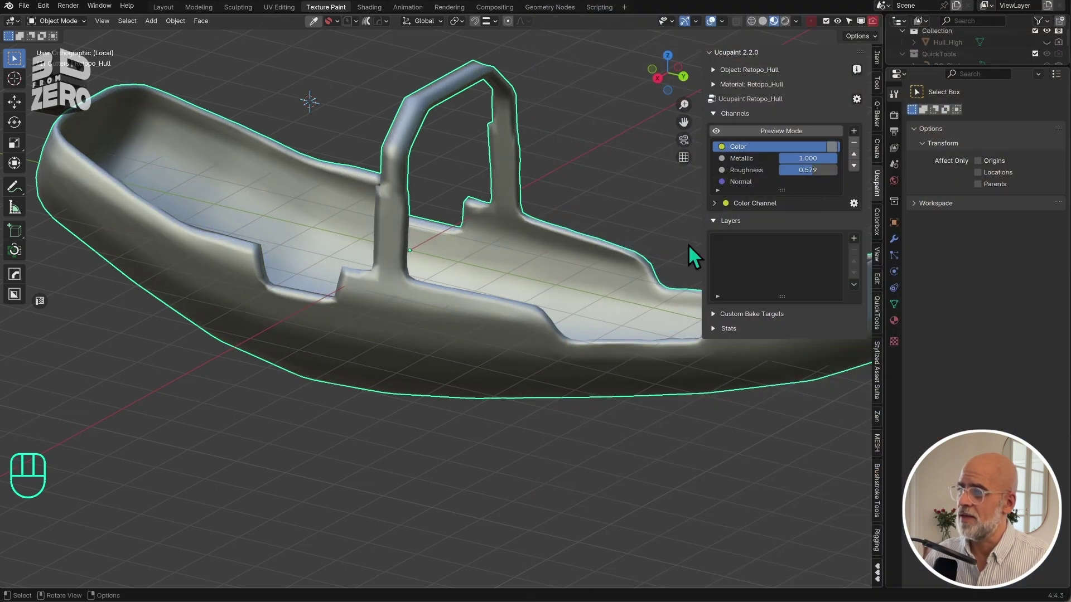
left_click(835, 159)
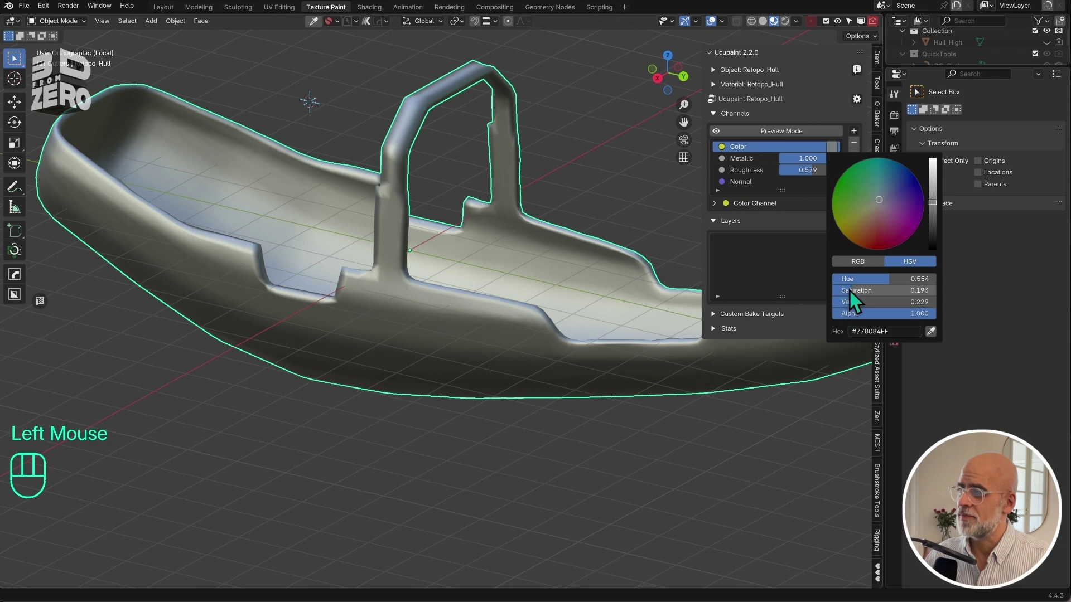
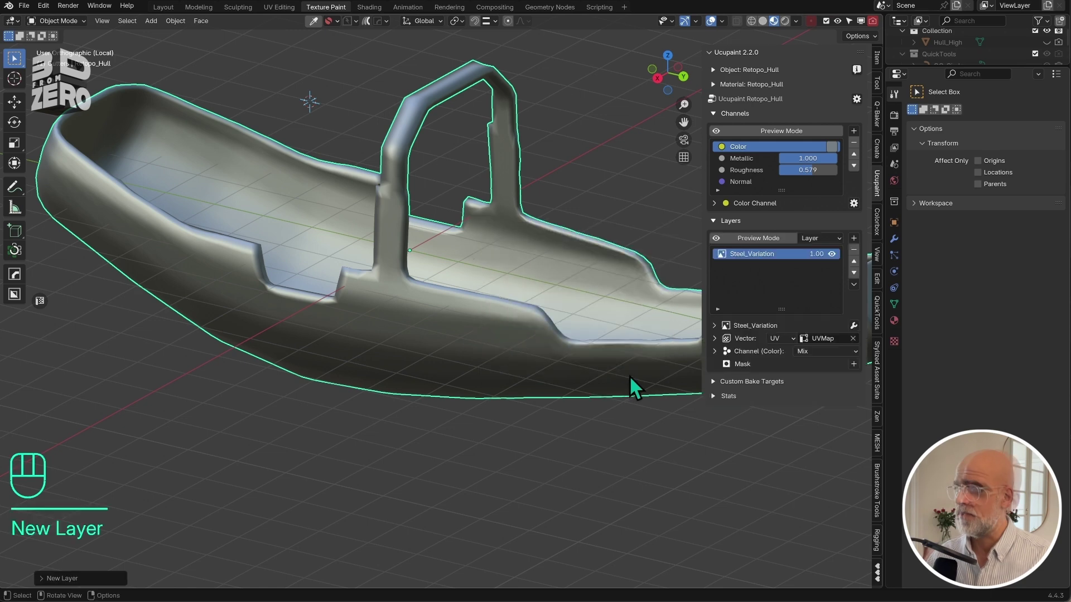
Switch the hull to Texture Paint mode and set up the Spatter_01 grey brush at 130 px, full strength.
left_click(387, 187)
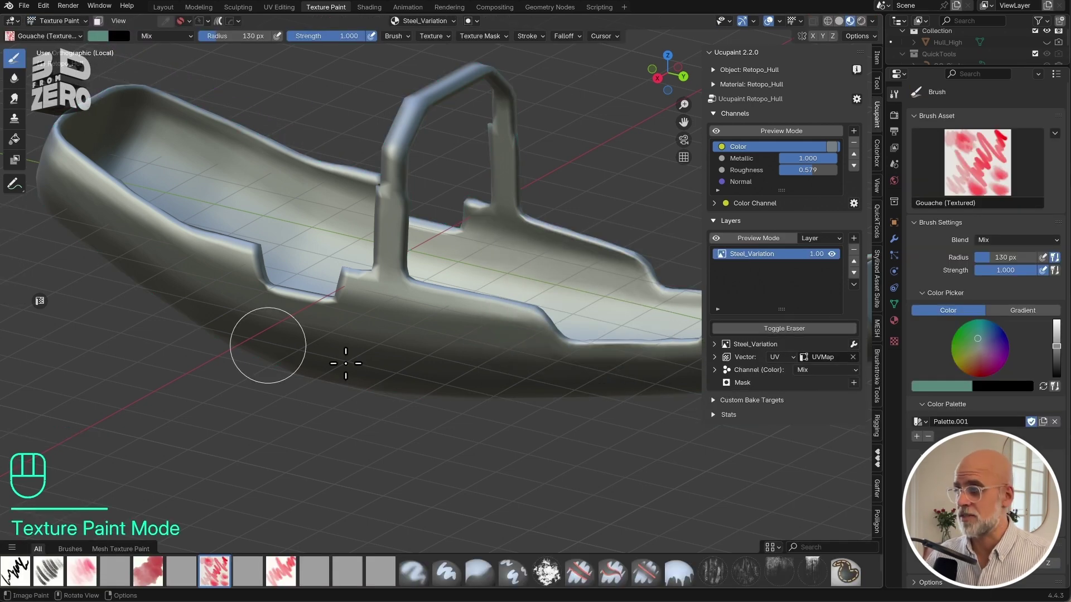
left_click(387, 187)
key("shift+f")
left_click(387, 187)
middle_click(387, 187)
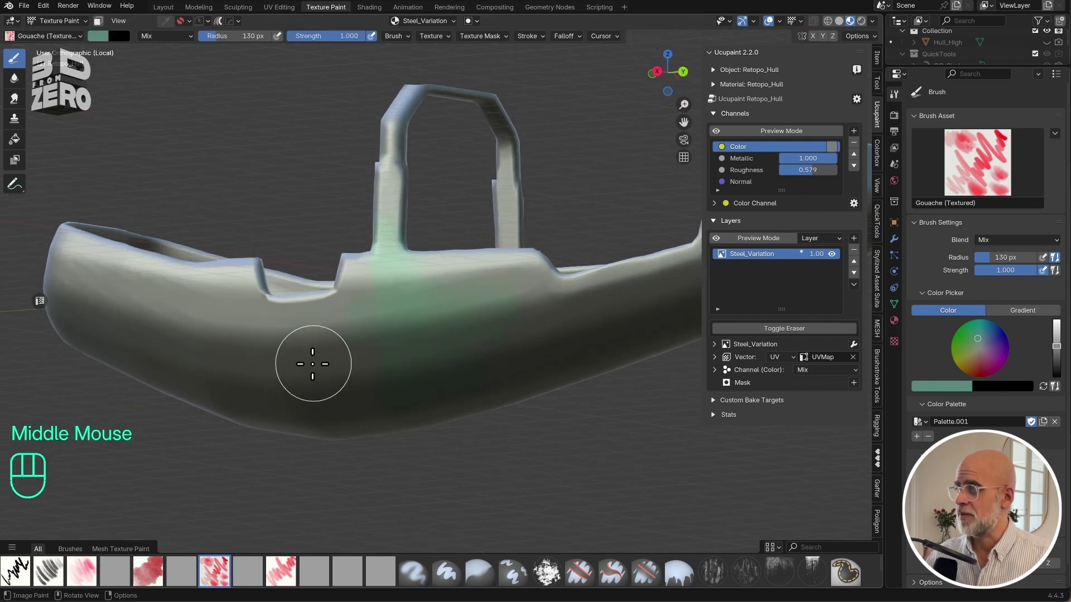
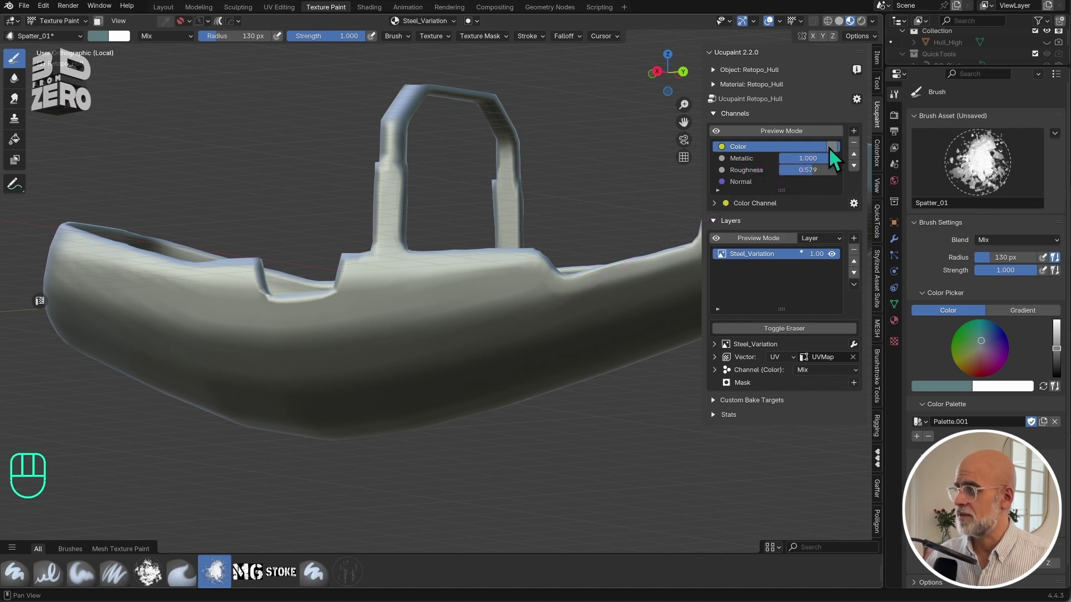
key("ctrl+c")
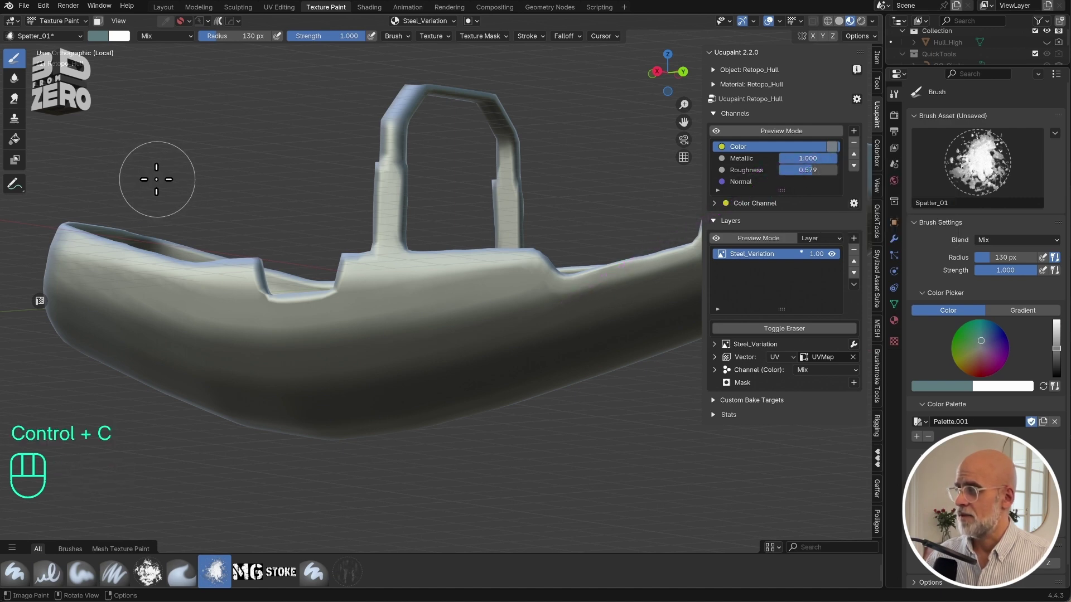
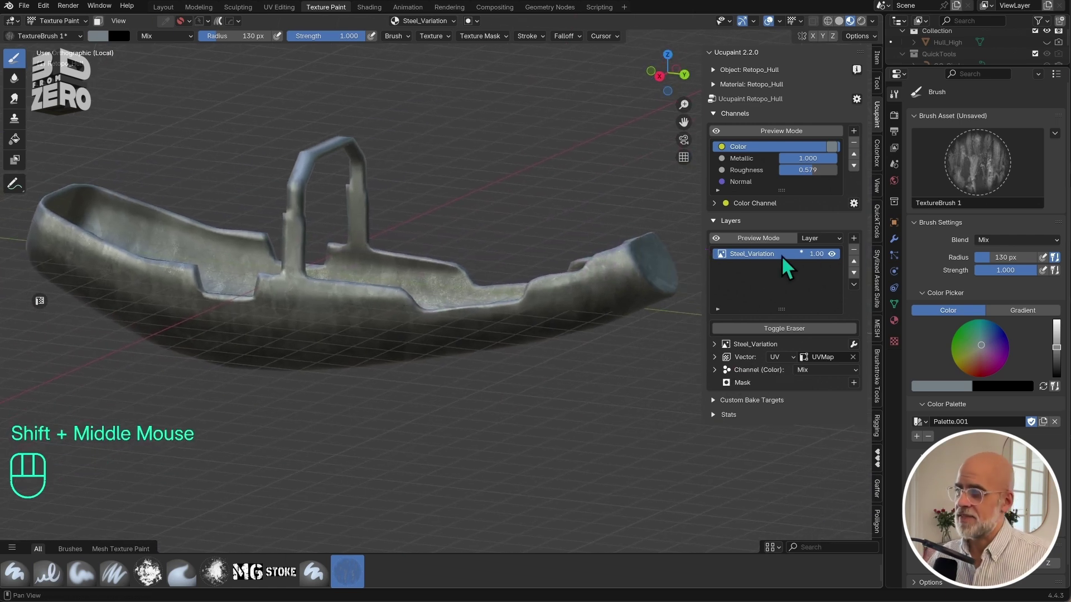
Paint grainy grey variation along the hull, toggling Steel_Variation visibility to compare, then preview the layer alone.
left_click(772, 265)
left_click(840, 264)
left_click(840, 265)
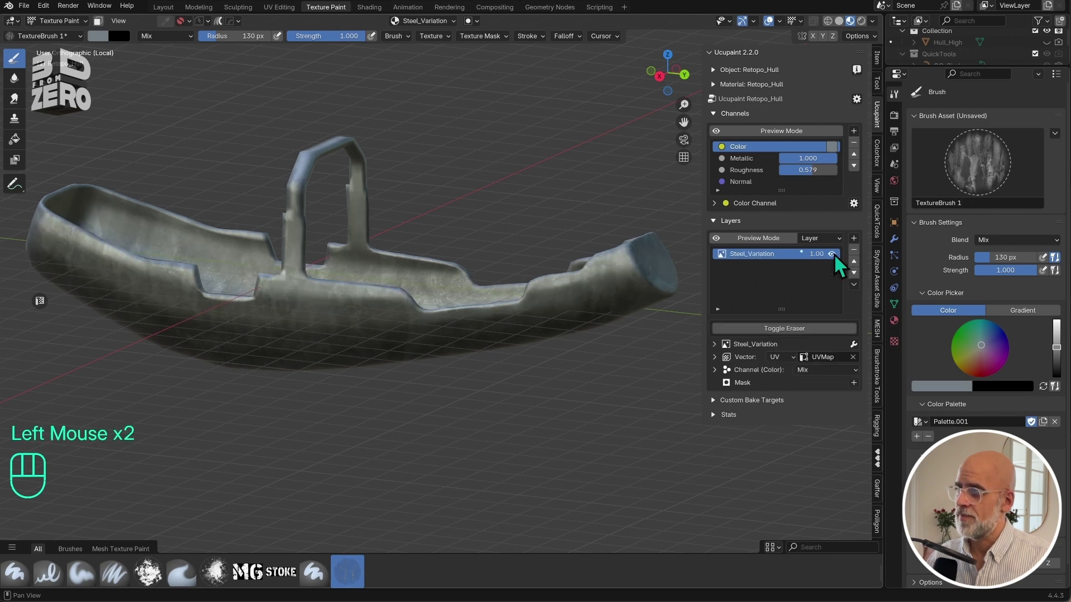
scroll("up", 3)
scroll("up", 3)
left_click_drag(823, 266, 942, 303)
key("w")
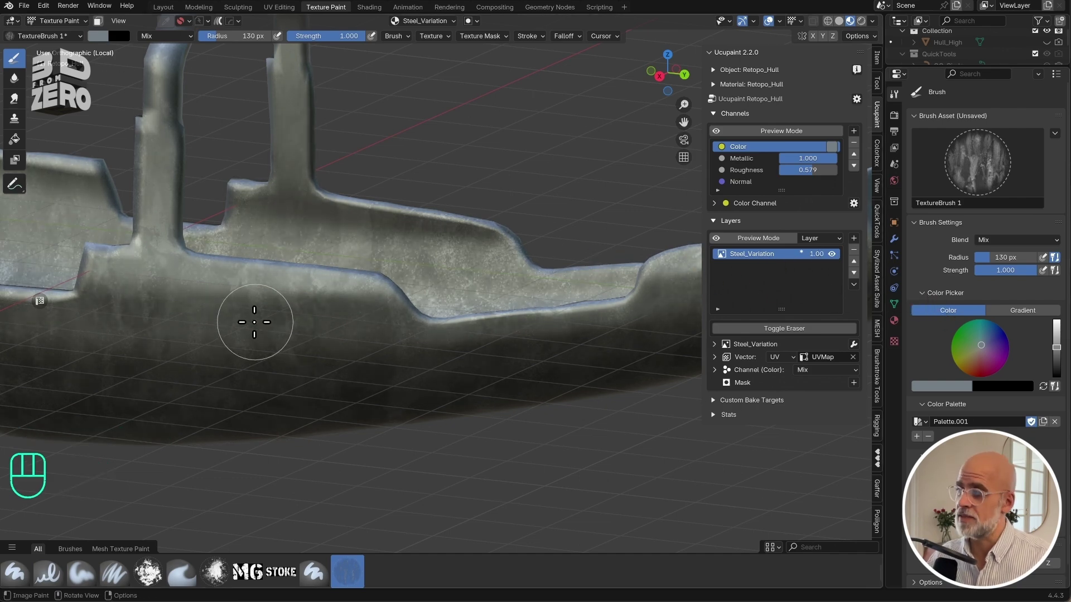
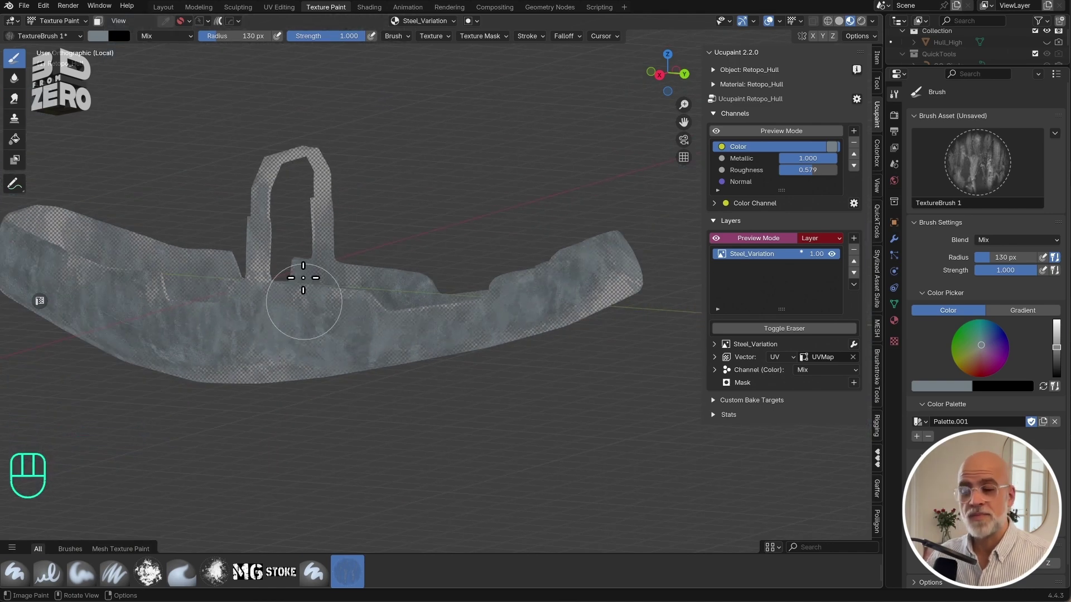
scroll("up", 3)
left_click(776, 248)
scroll("down", 3)
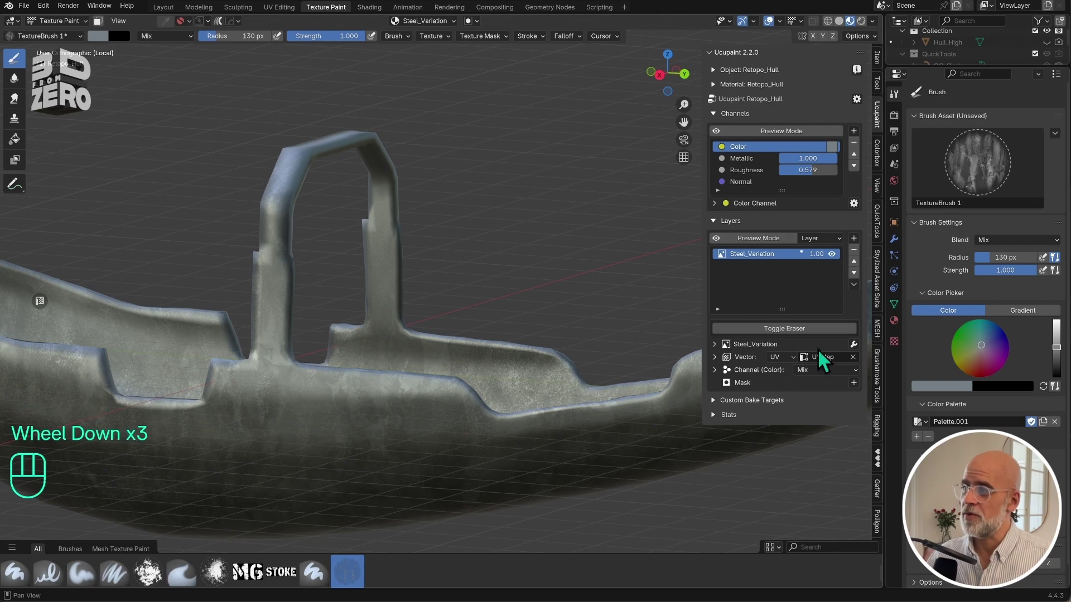
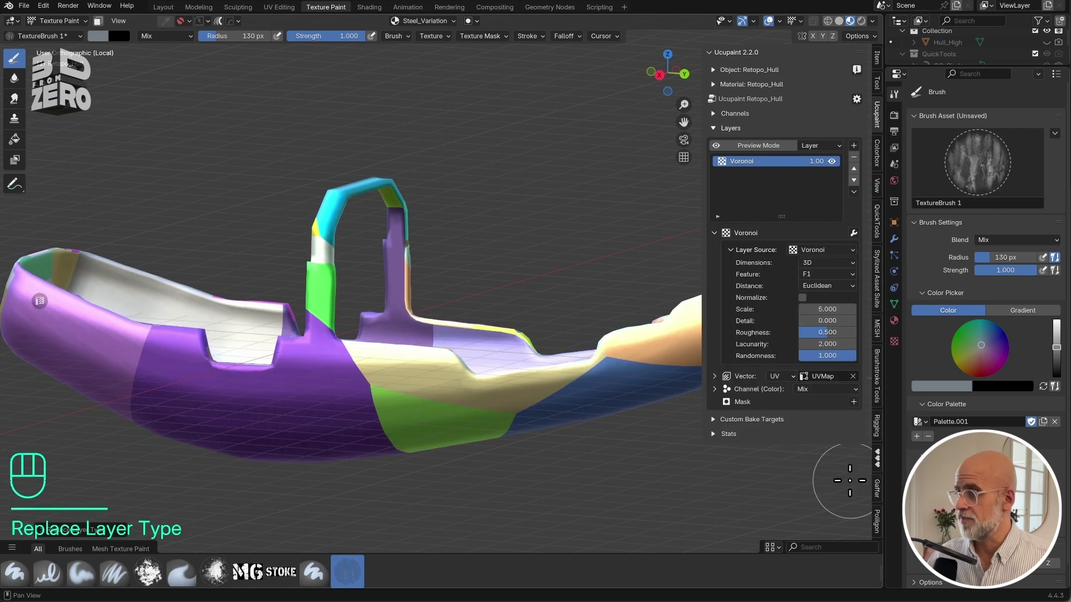
left_click_drag(842, 258, 870, 352)
left_click(828, 271)
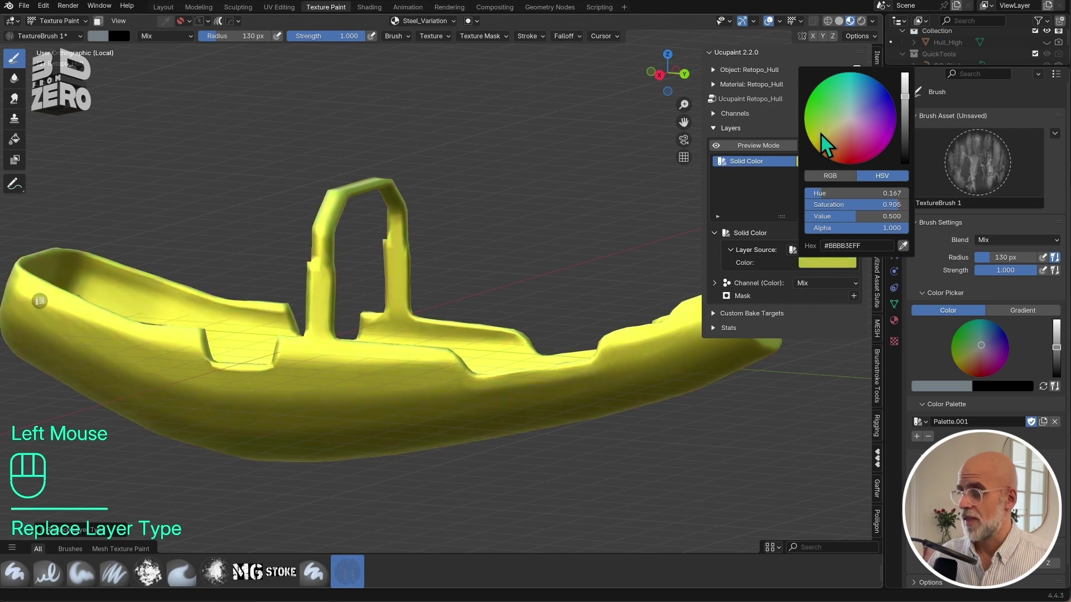
left_click_drag(842, 258, 865, 293)
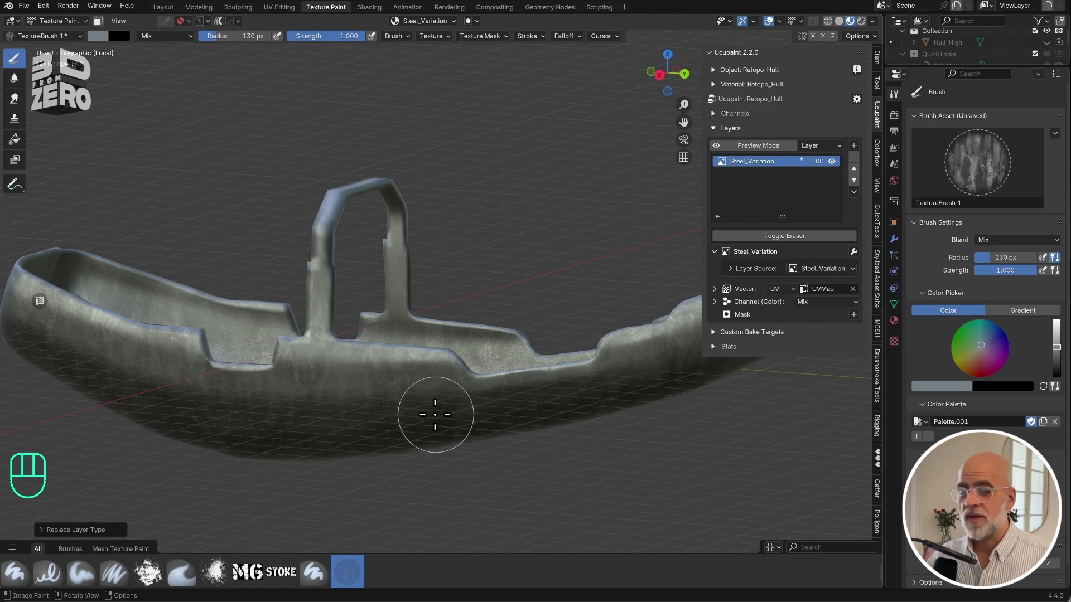
left_click(721, 259)
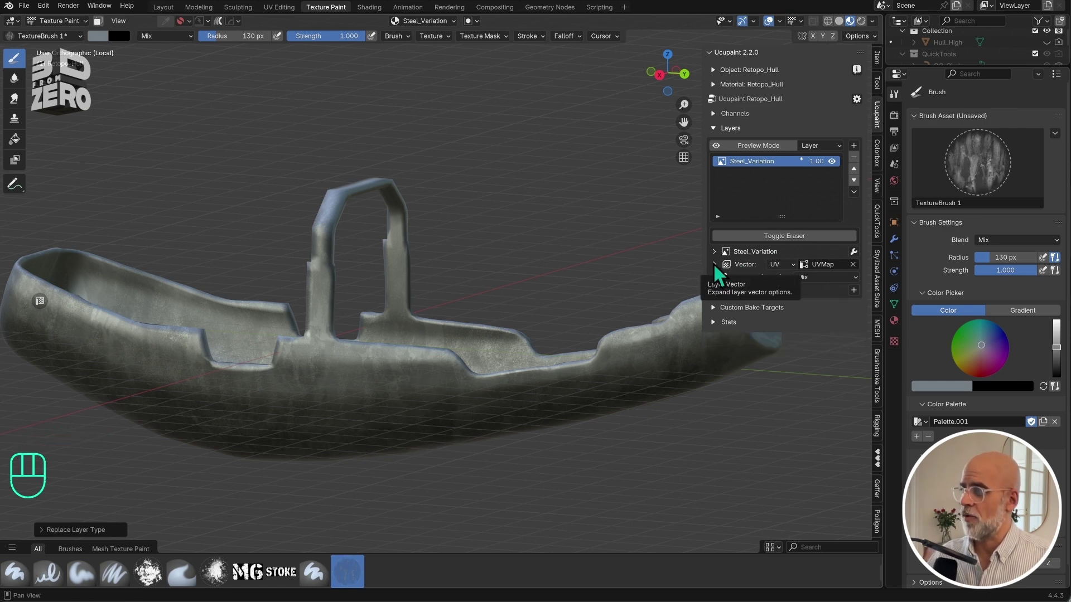
left_click(719, 274)
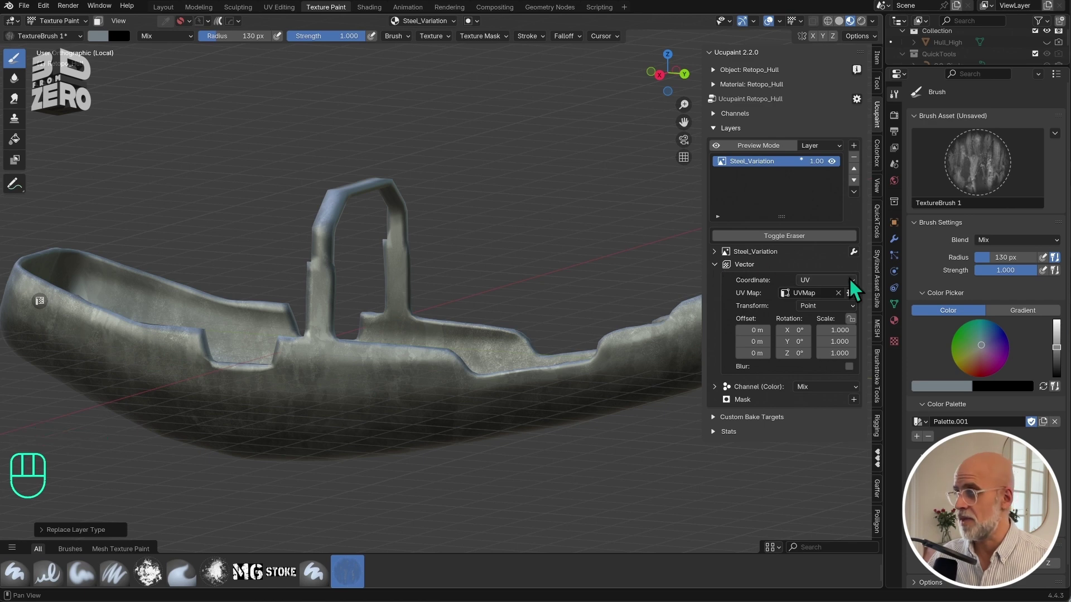
left_click_drag(856, 289, 837, 328)
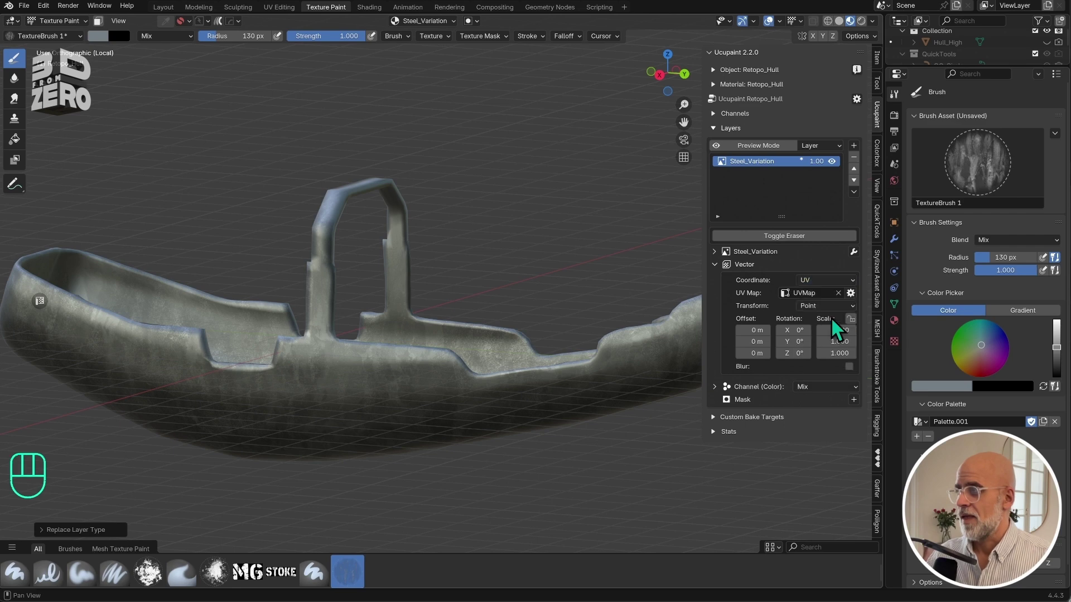
left_click(721, 272)
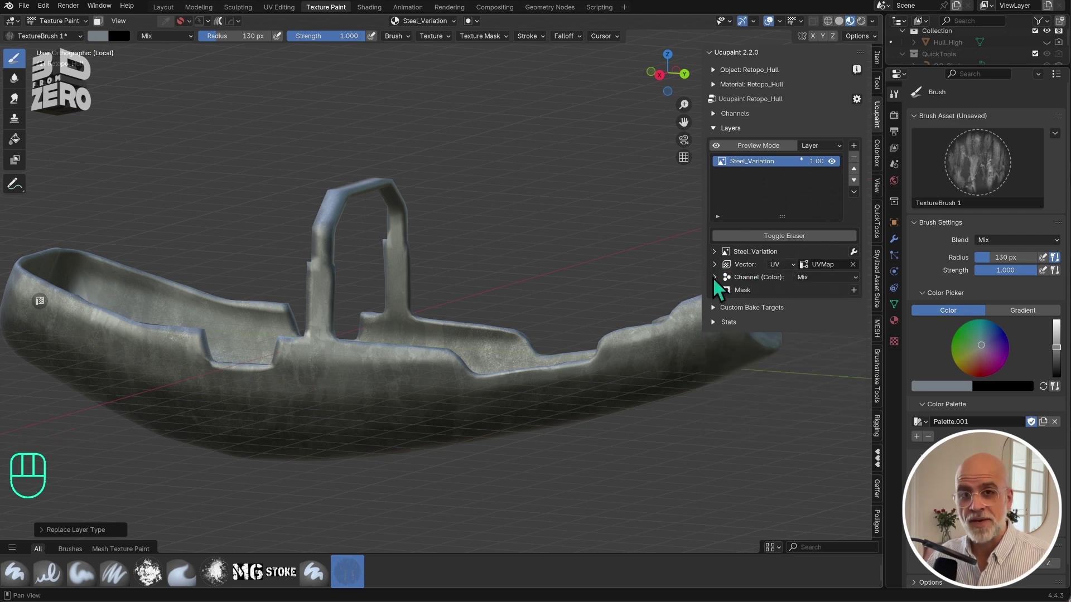
Enable Steel_Variation's Color and Bump channels, compare without colour, and expand the bump settings for a 0.02 strength.
left_click(719, 286)
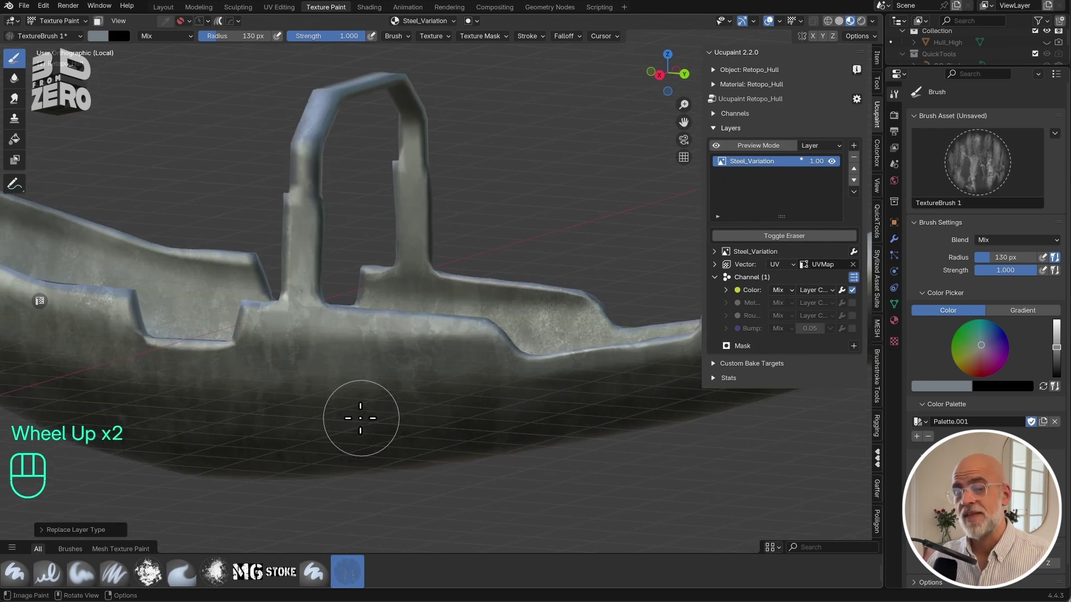
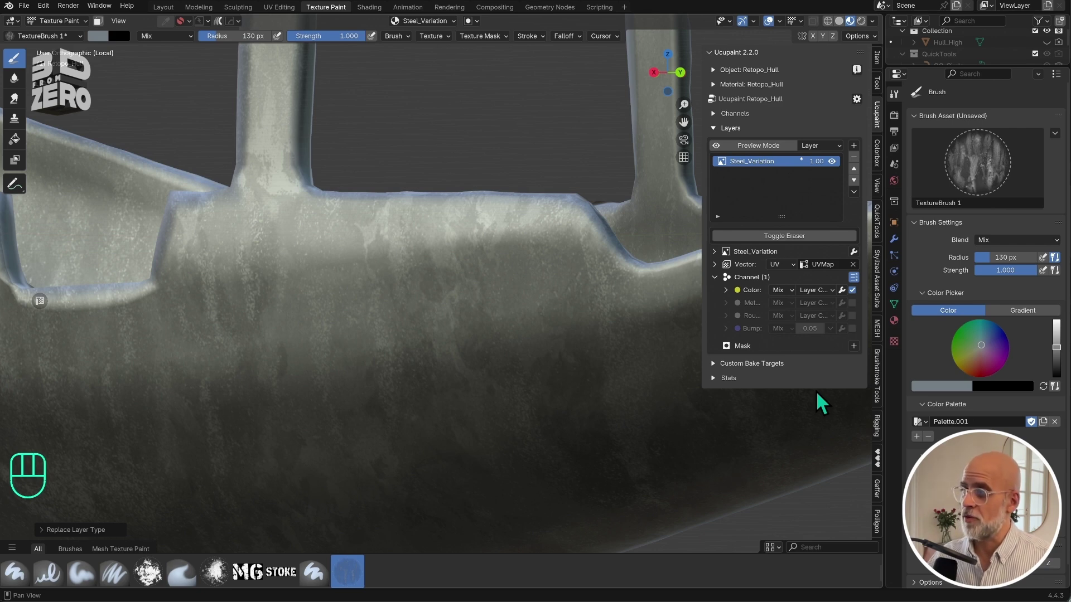
left_click(859, 299)
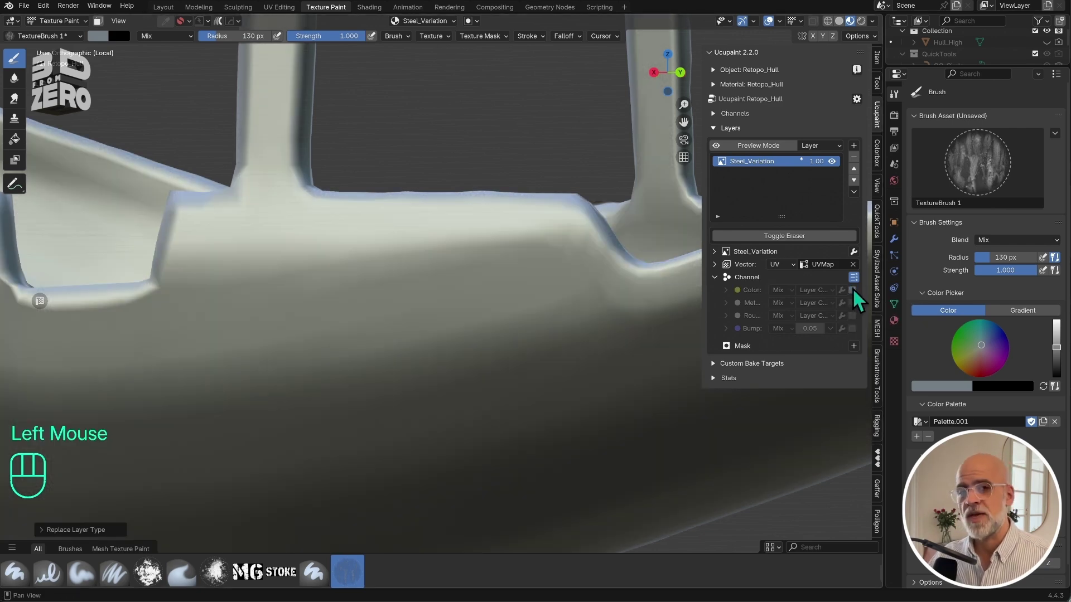
left_click(859, 299)
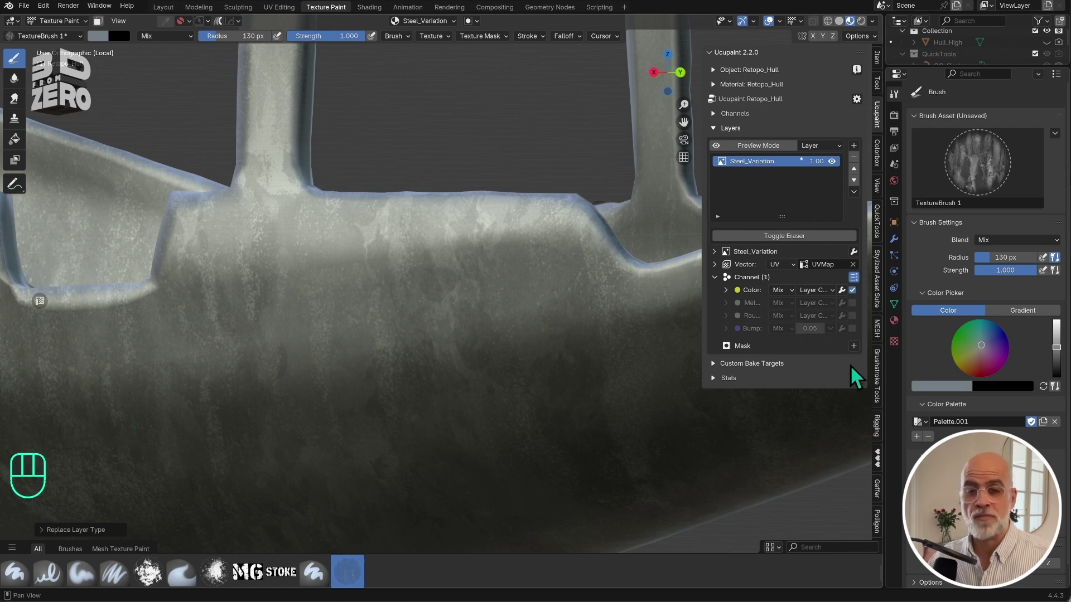
left_click(859, 339)
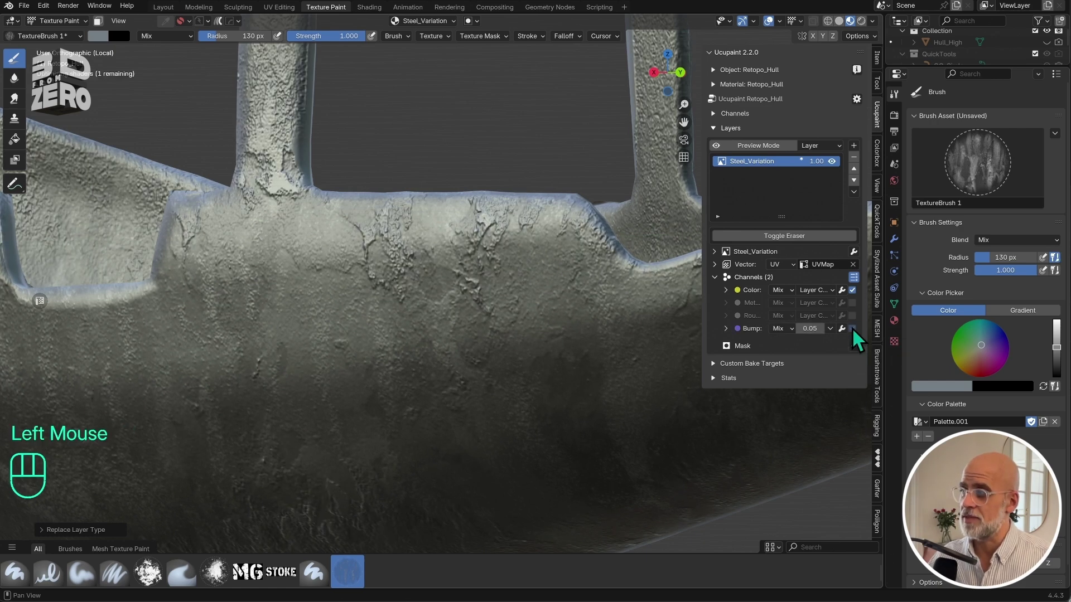
left_click(860, 295)
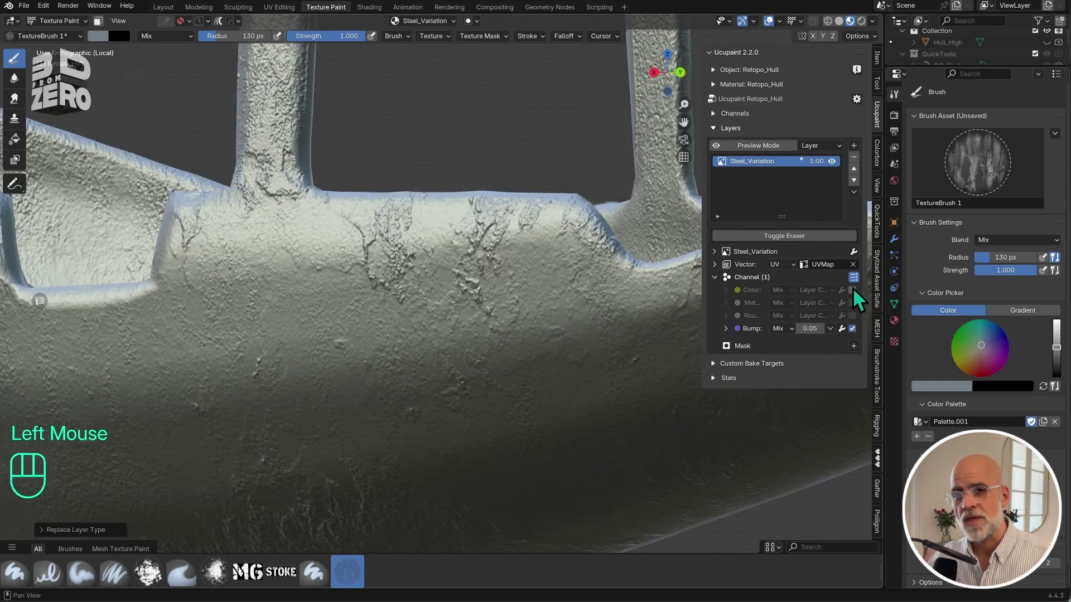
left_click(859, 299)
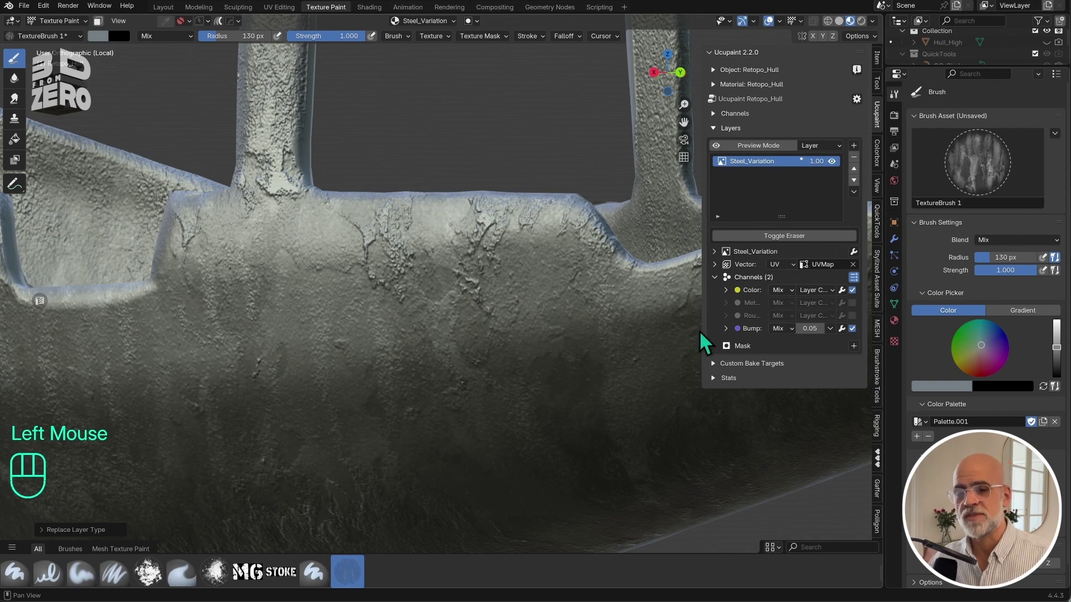
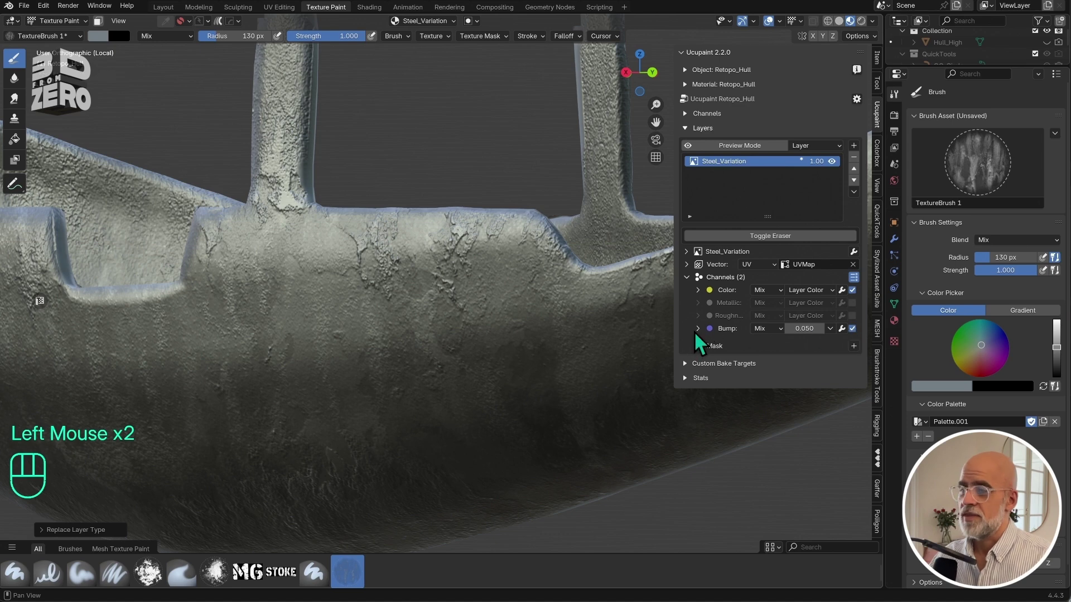
left_click(702, 337)
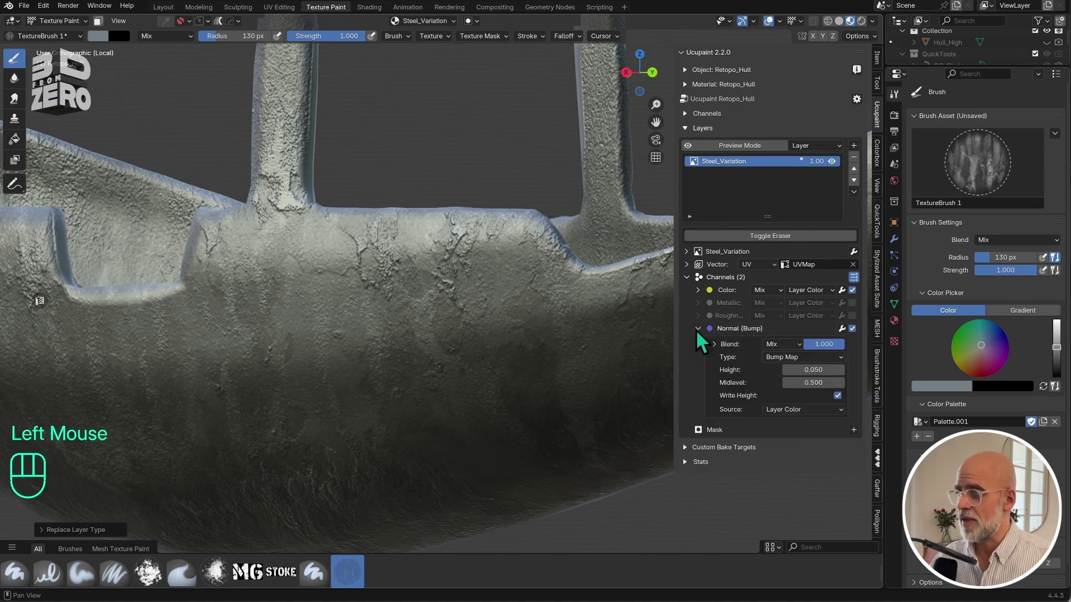
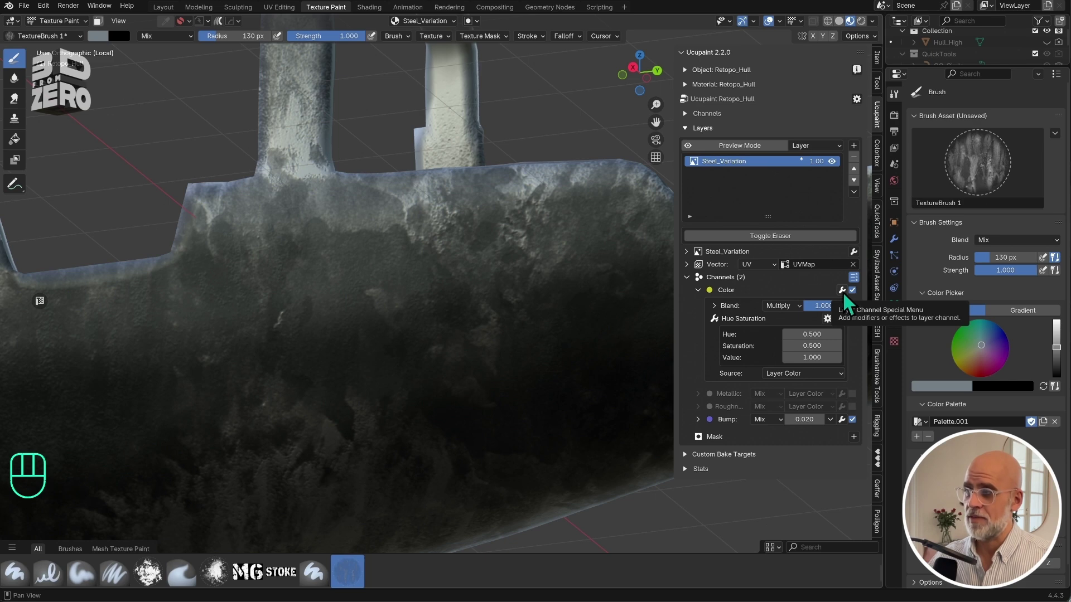
Add a Brightness Contrast modifier to Steel_Variation's colour and lower the layer opacity to 0.78.
left_click_drag(850, 299, 929, 402)
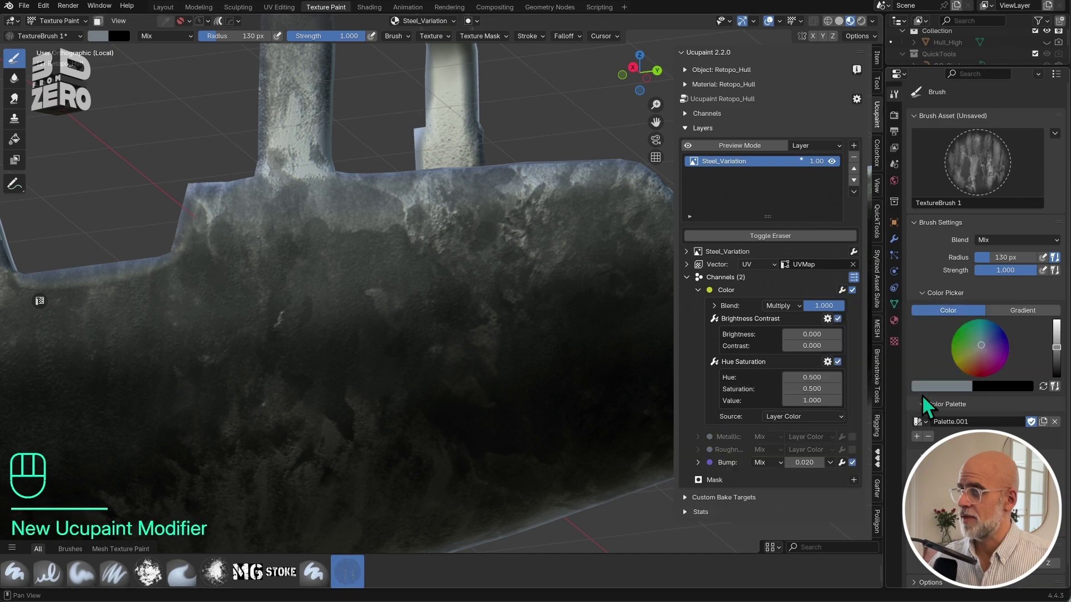
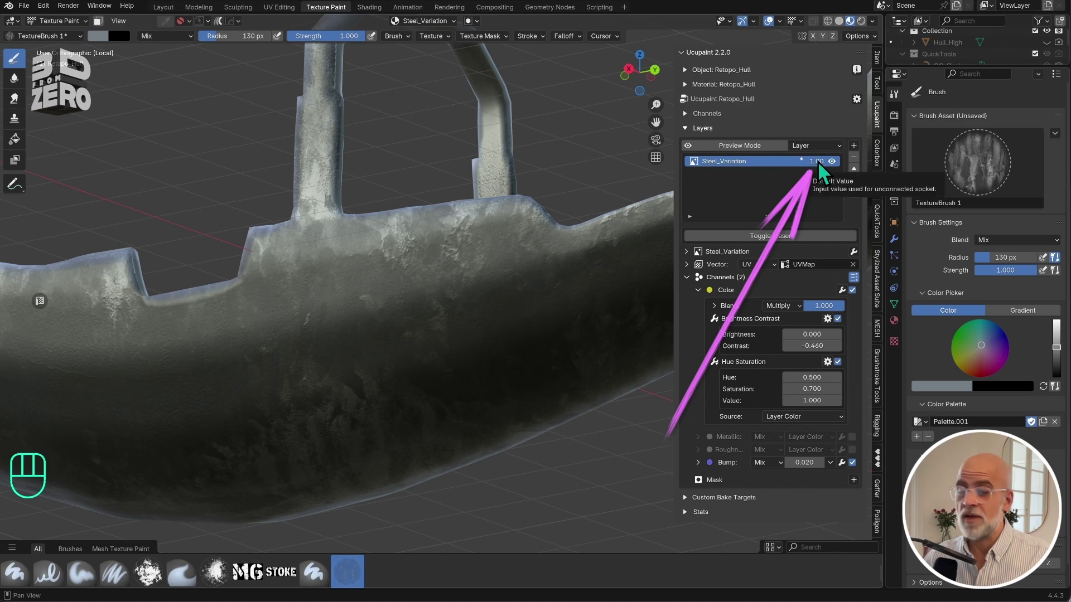
left_click(824, 172)
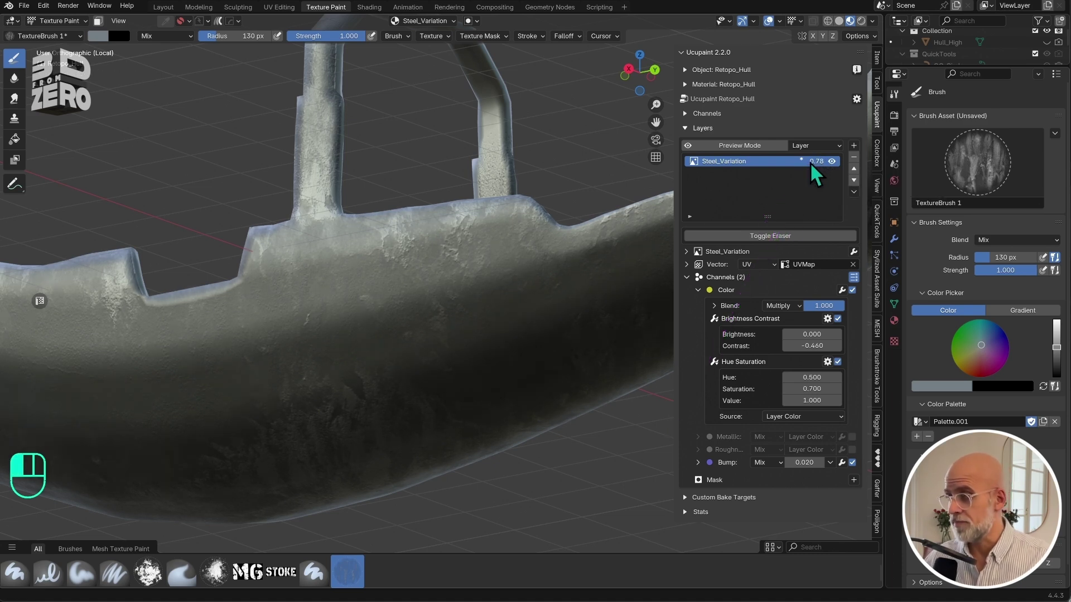
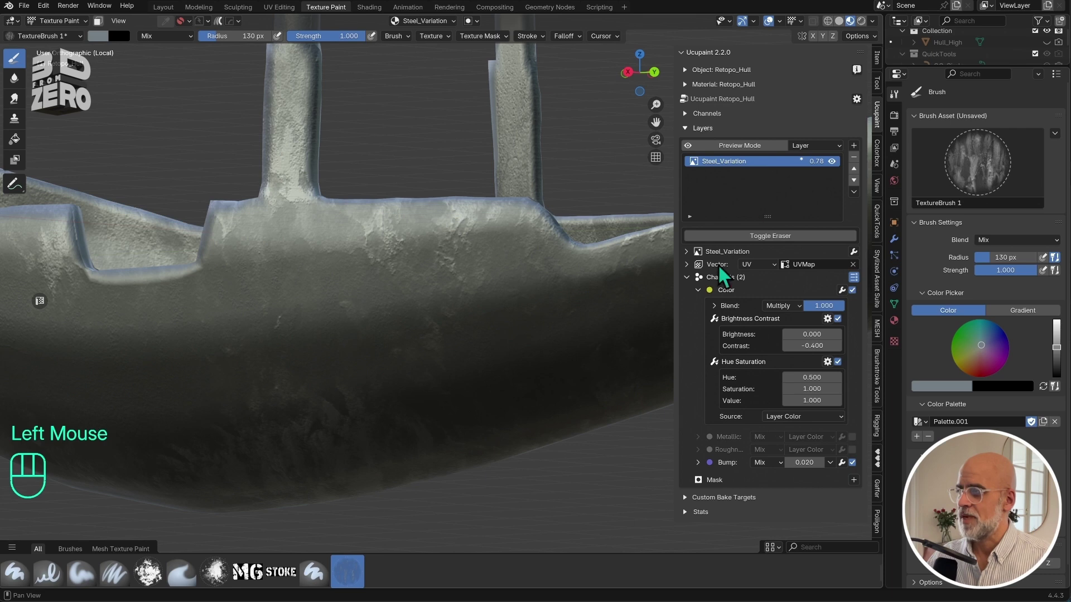
Add a new image layer named Rust above Steel_Variation and make it the active layer.
left_click(694, 288)
left_click_drag(863, 152, 639, 297)
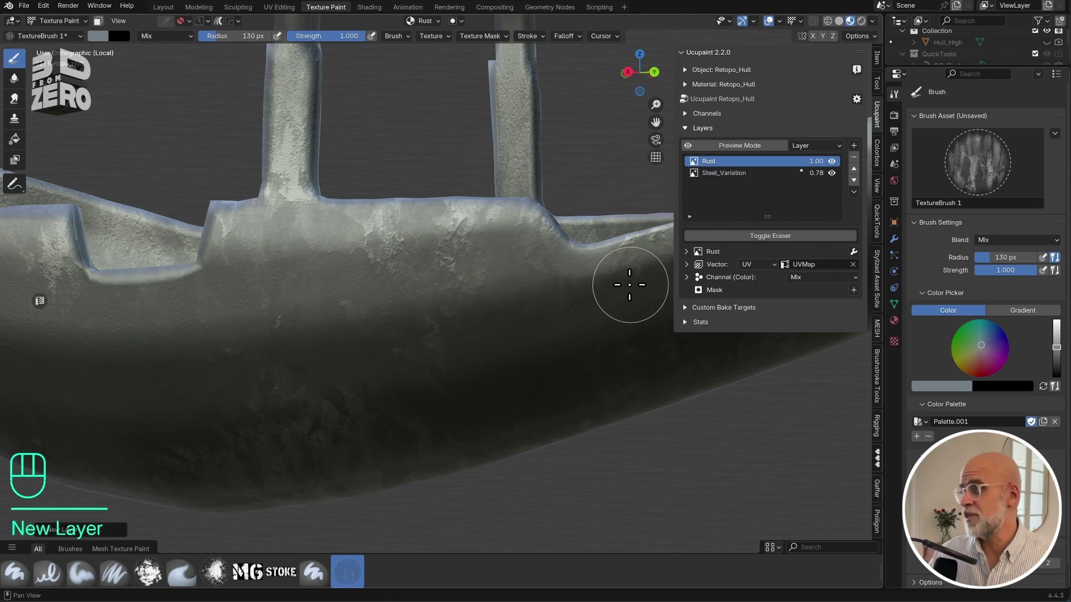
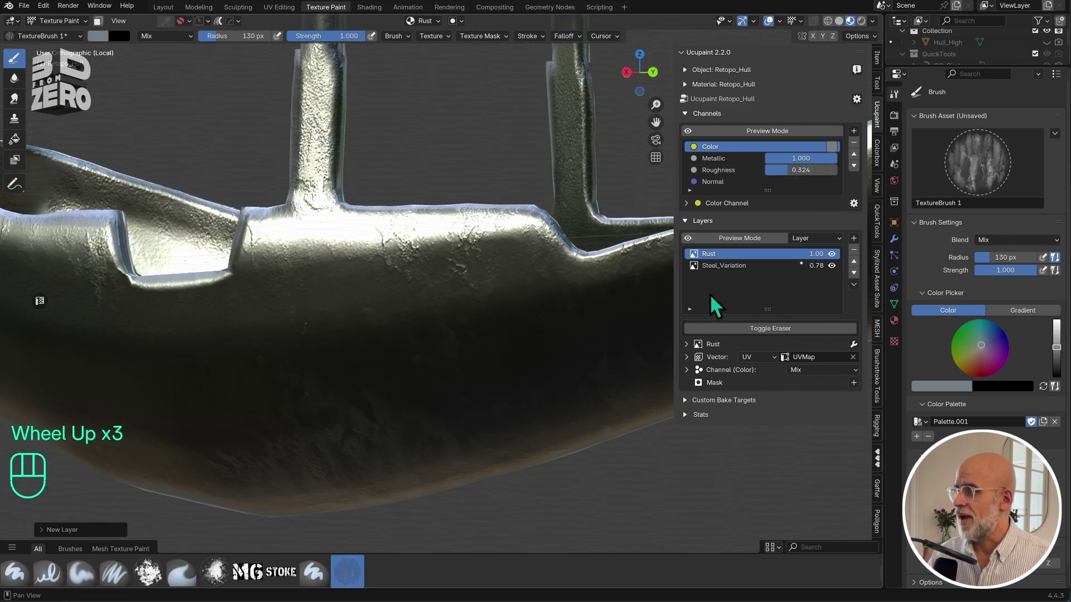
left_click(749, 264)
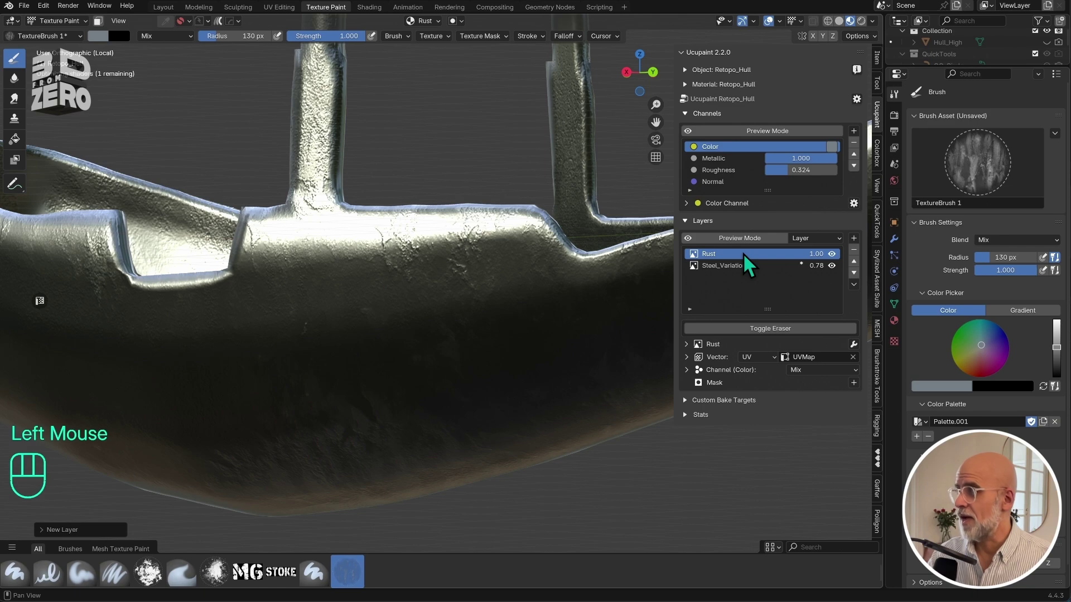
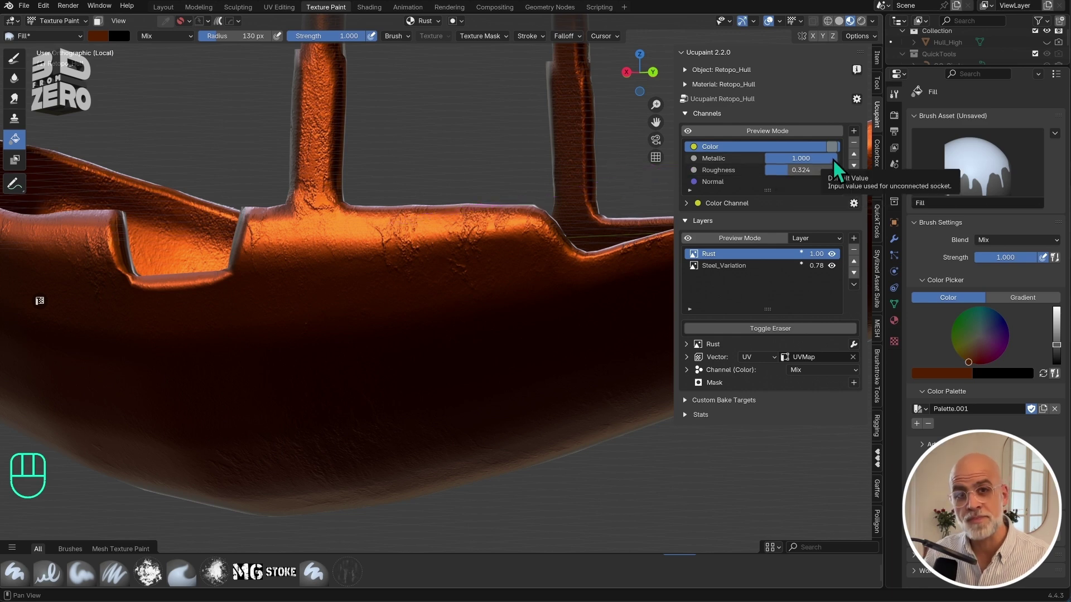
Lower the material's default roughness to about 0.25 and inspect the glossy copper hull.
left_click_drag(839, 169, 839, 175)
left_click_drag(791, 182, 781, 184)
left_click_drag(418, 295, 398, 281)
scroll("down", 3)
left_click_drag(396, 294, 412, 307)
scroll("up", 3)
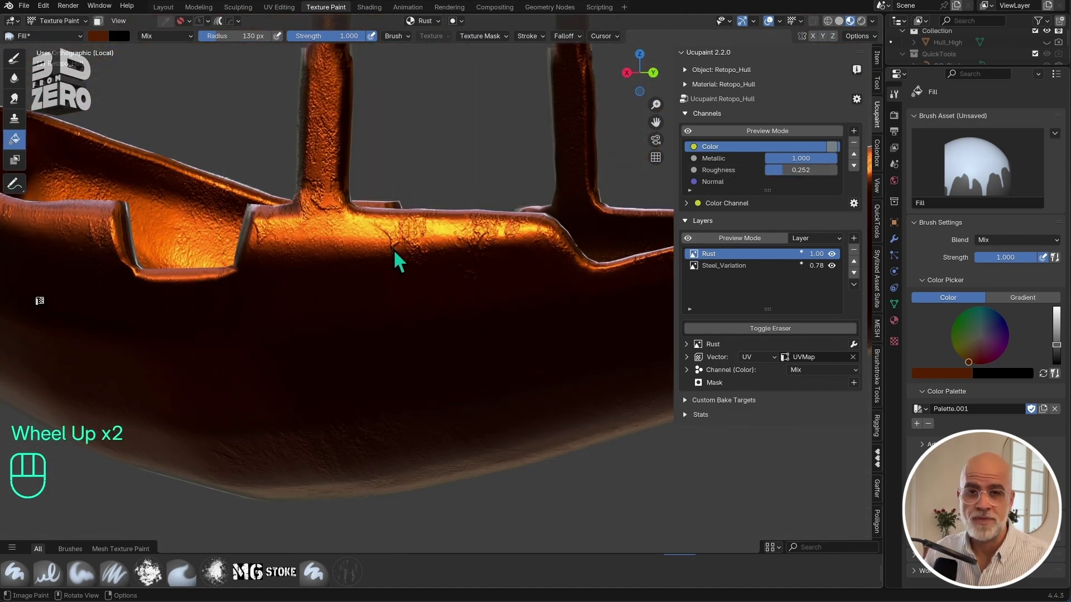
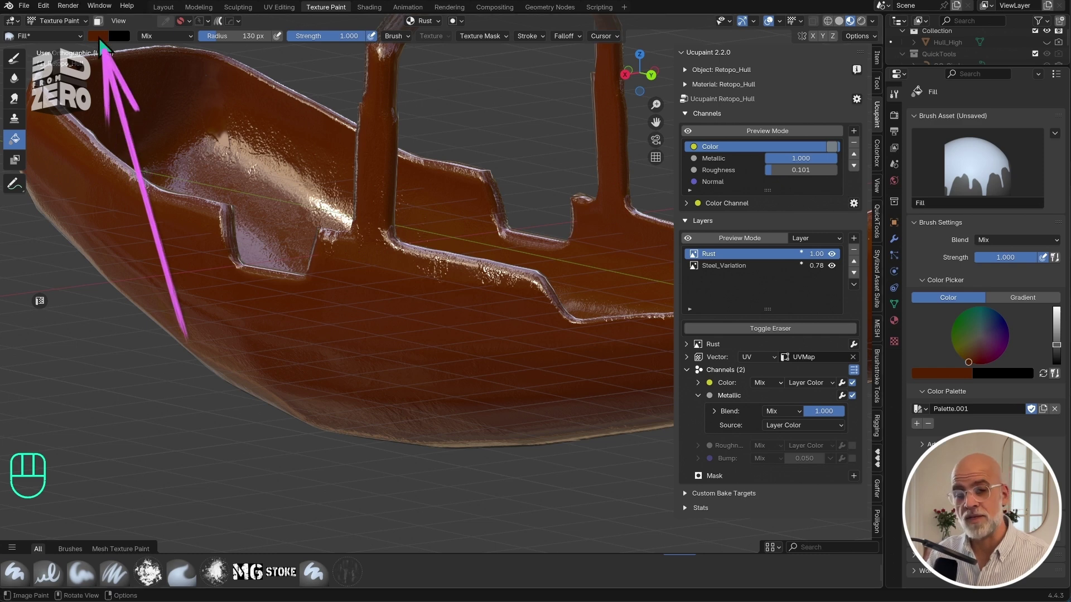
Set Rust's metallic to custom 0.0, enable its Roughness channel with custom value 1.000 for a matte finish.
left_click(104, 45)
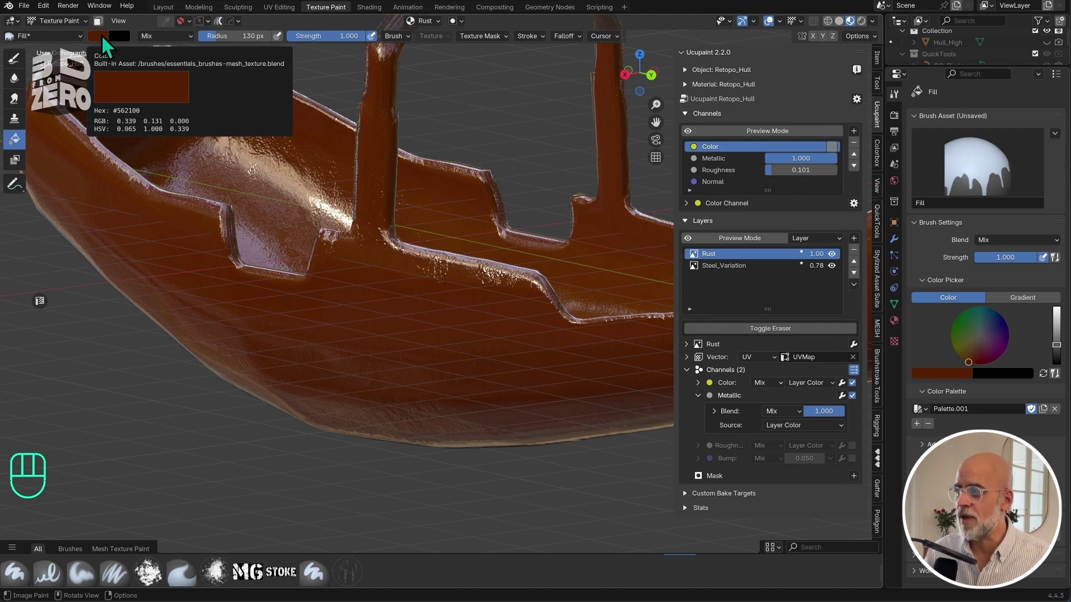
left_click_drag(484, 374, 511, 337)
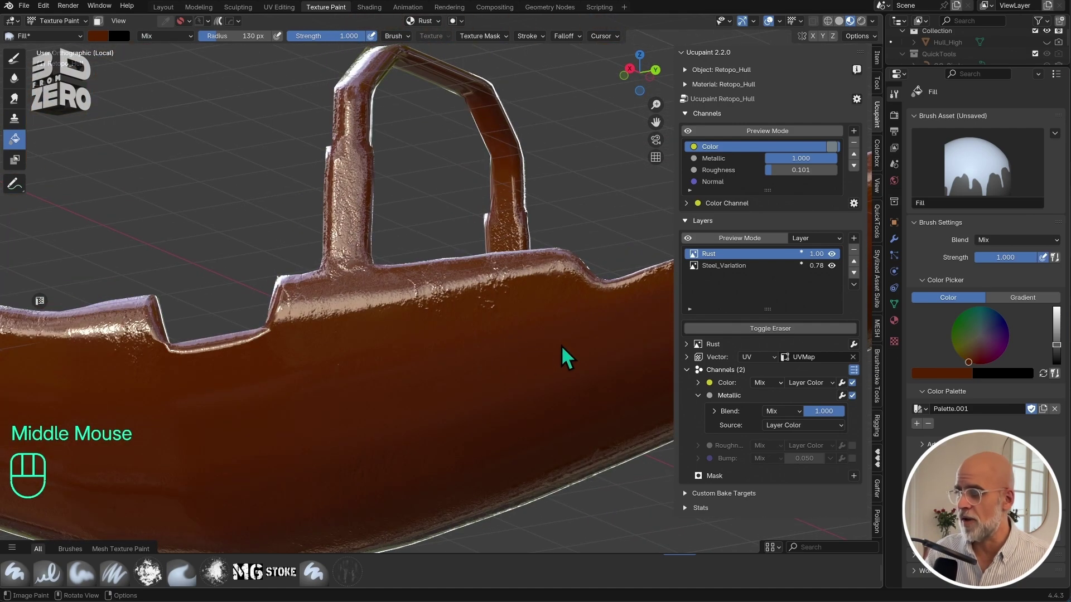
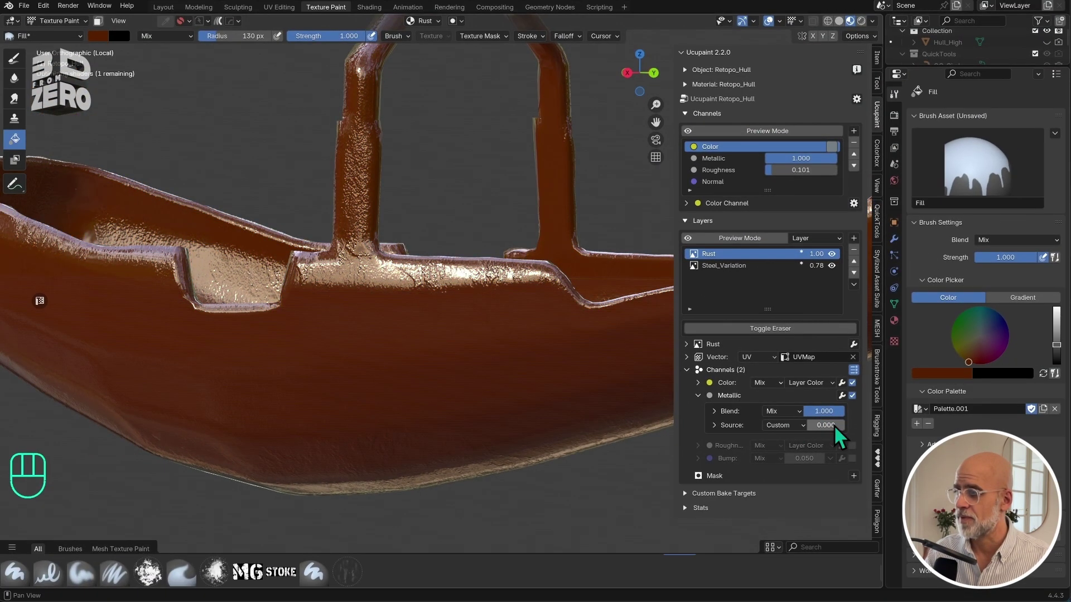
left_click(702, 403)
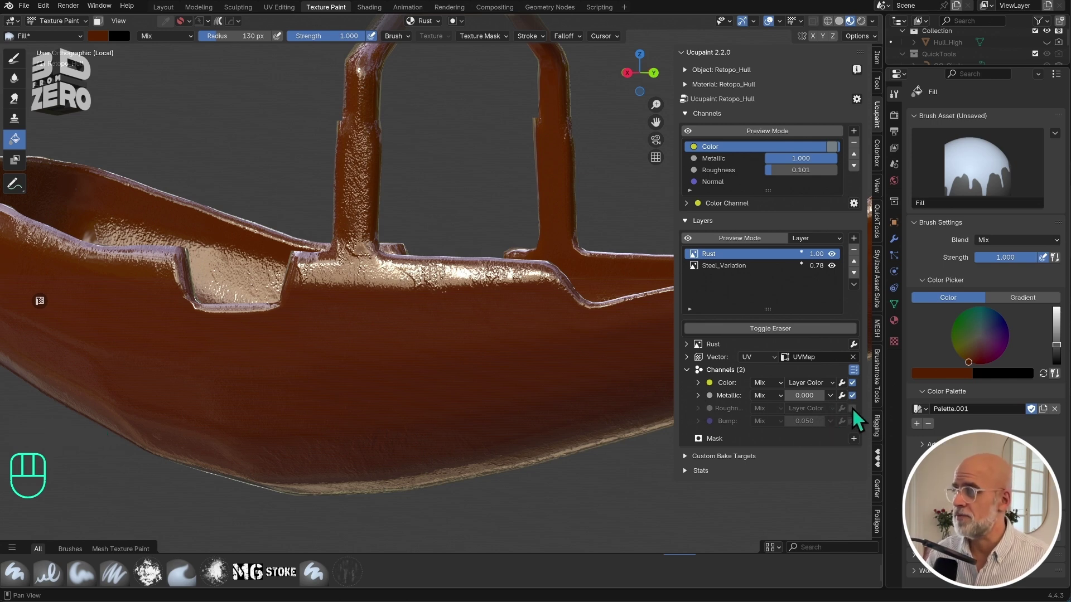
left_click(858, 418)
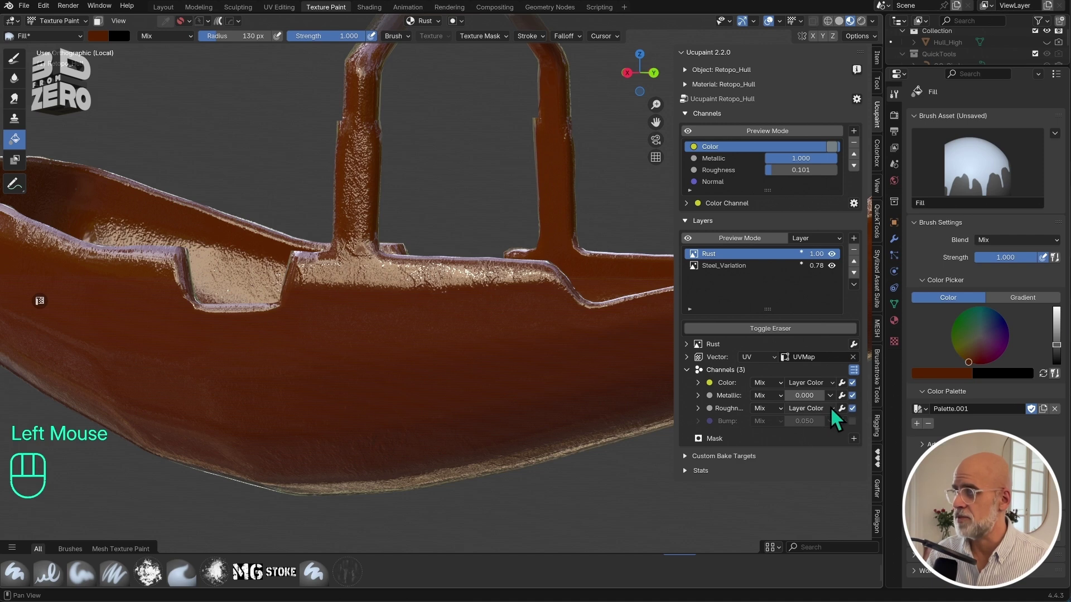
left_click_drag(838, 418, 757, 353)
left_click(111, 45)
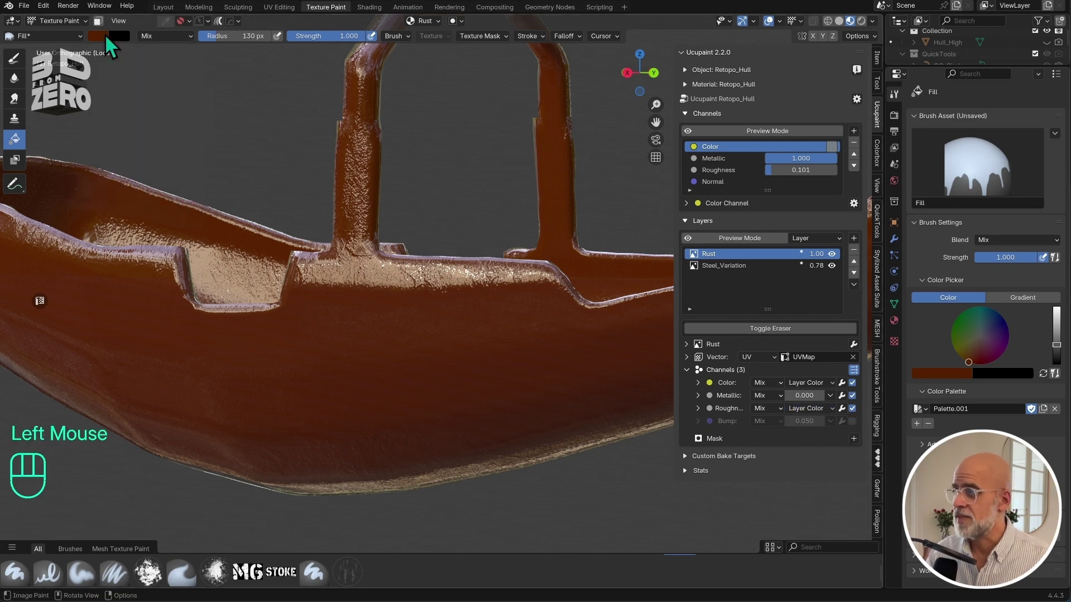
left_click_drag(839, 419, 858, 466)
left_click_drag(817, 417, 835, 421)
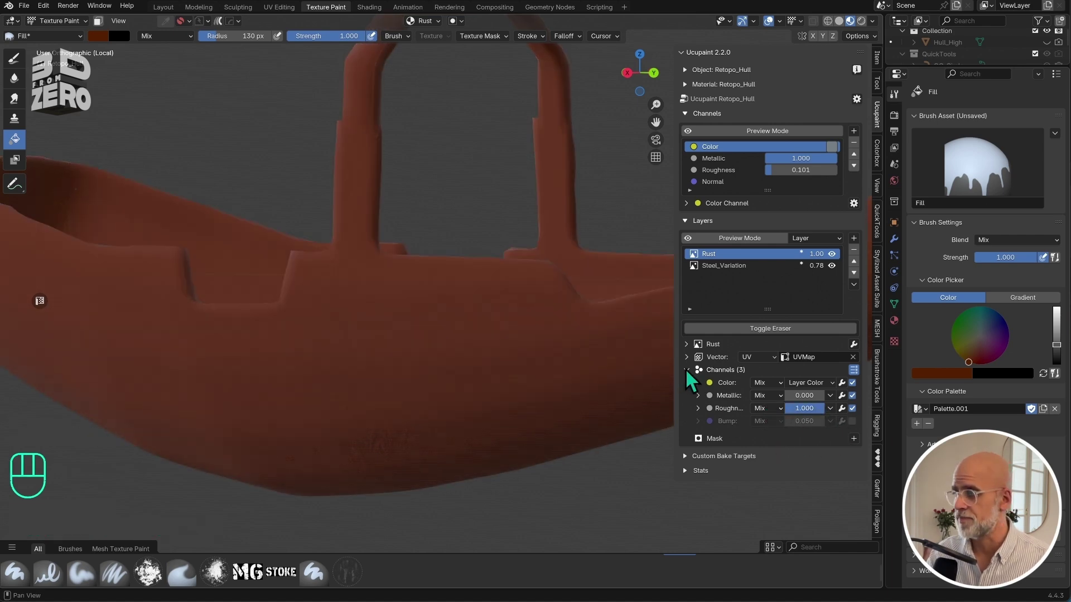
Set Rust's bump to noise scale 1000, height 0.010, Add blend, orbiting the hull to check the fine grain.
scroll("down", 3)
left_click_drag(364, 322, 371, 311)
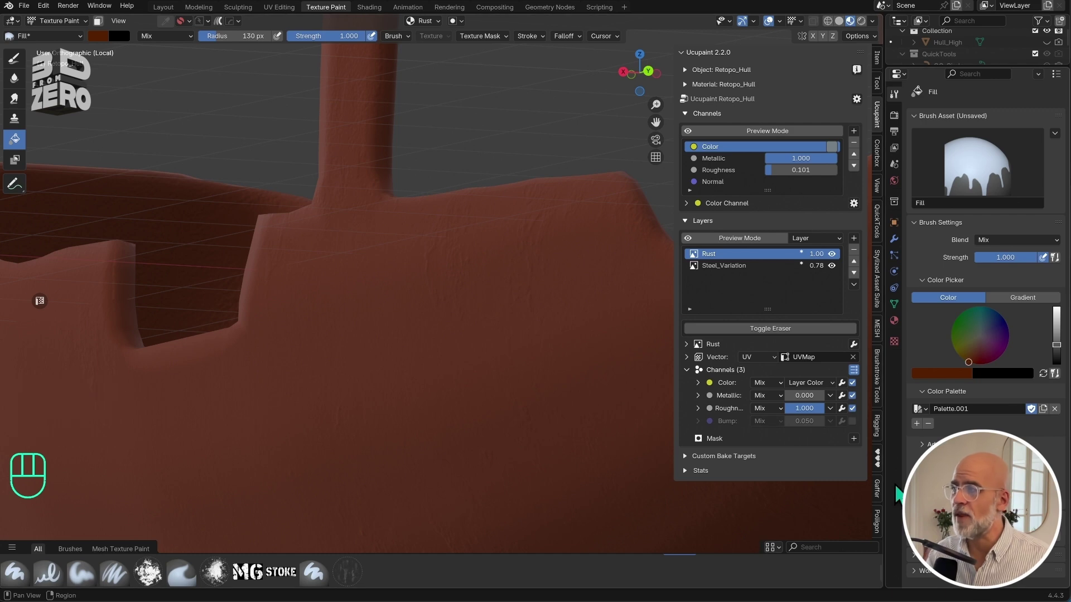
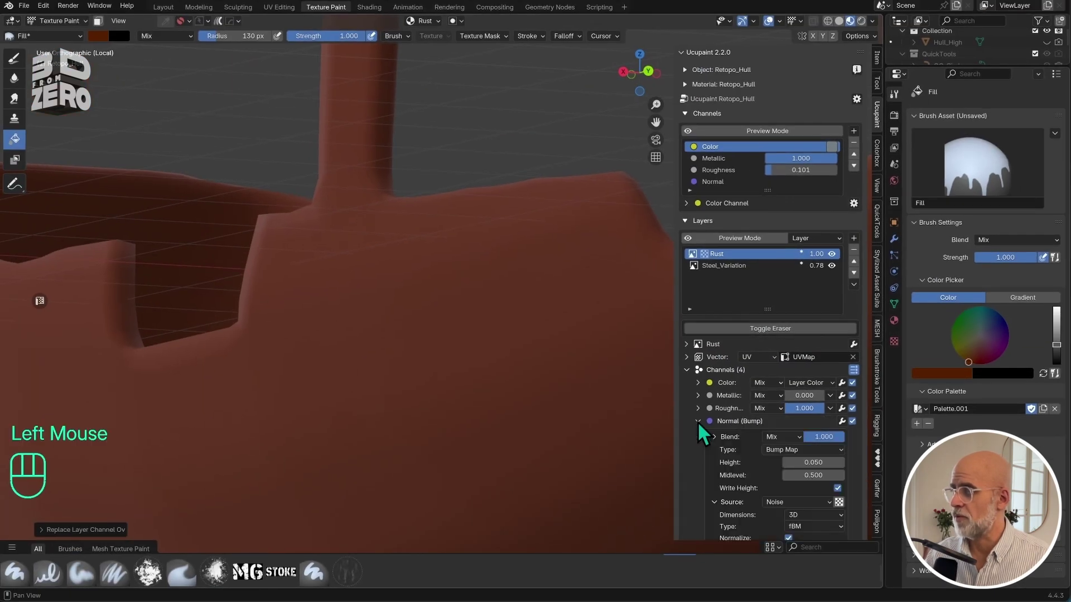
scroll("down", 3)
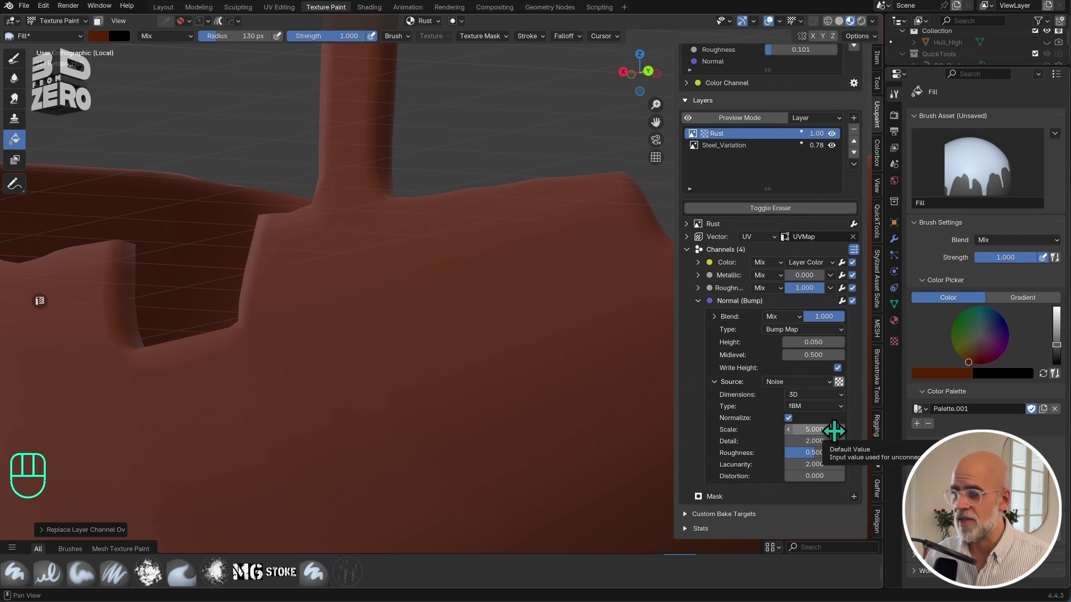
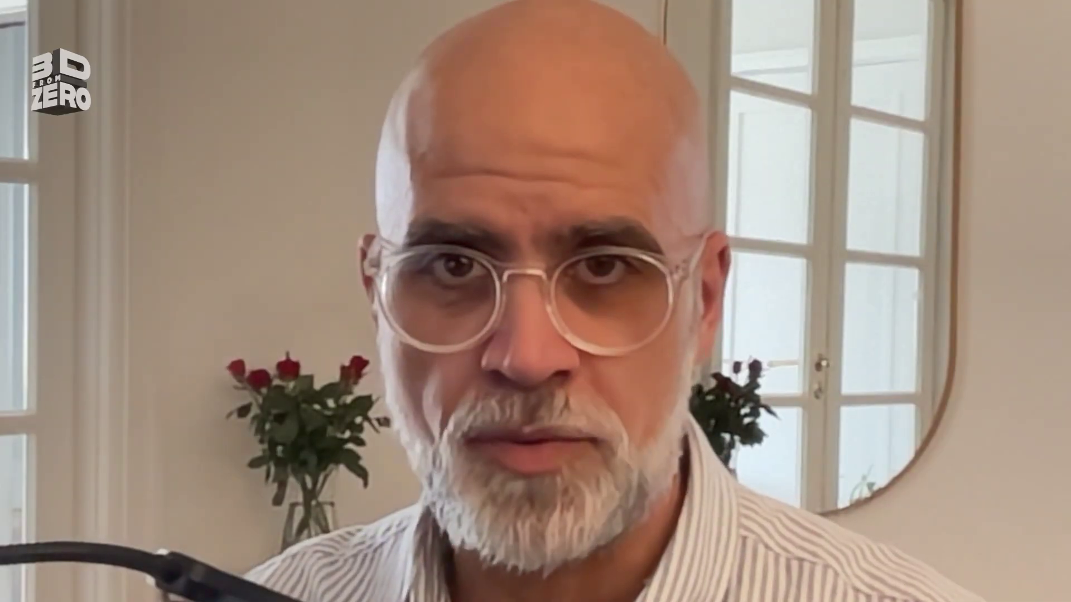
scroll("down", 3)
left_click_drag(474, 359, 496, 371)
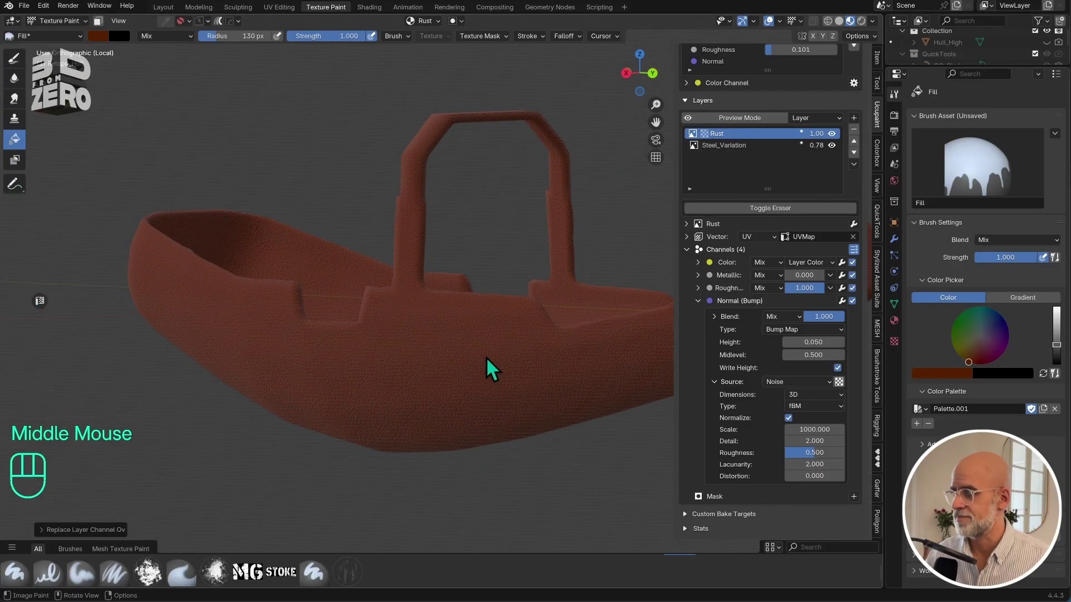
scroll("up", 3)
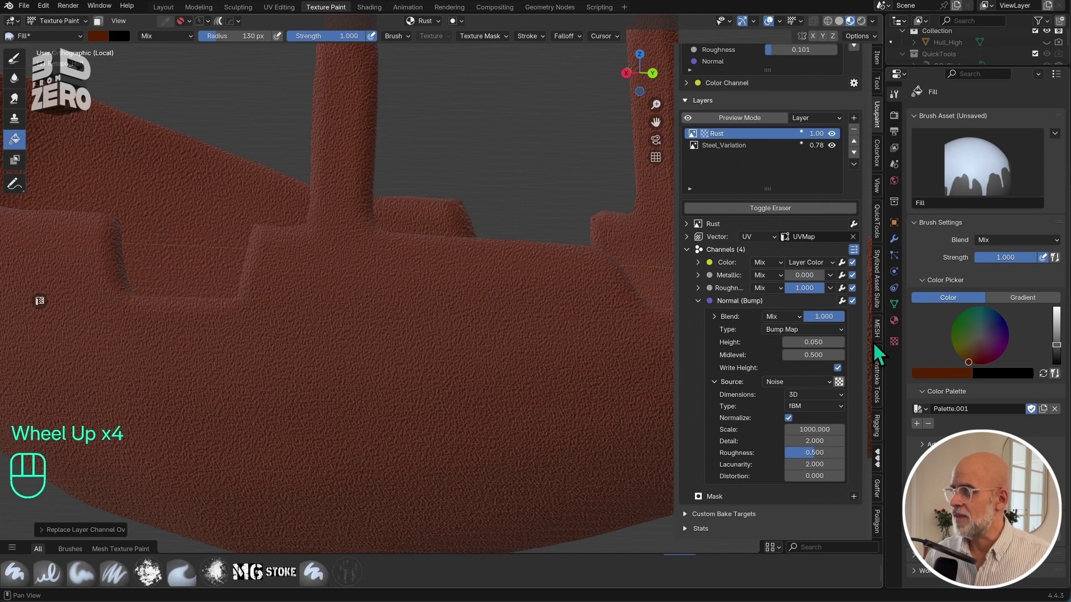
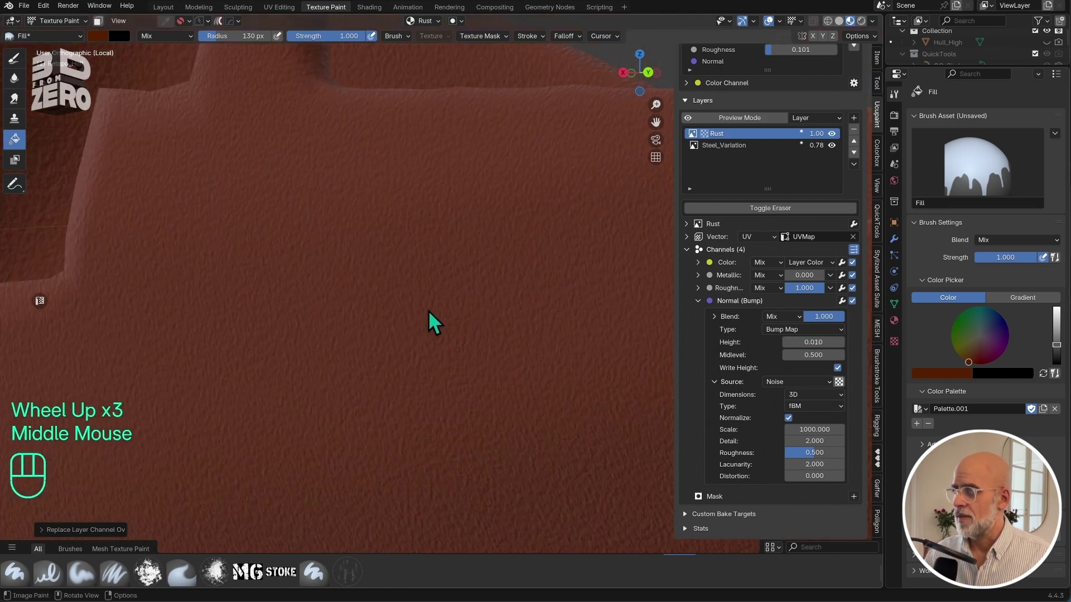
left_click_drag(797, 321, 809, 364)
scroll("down", 3)
left_click_drag(315, 314, 343, 337)
scroll("down", 3)
scroll("down", 3)
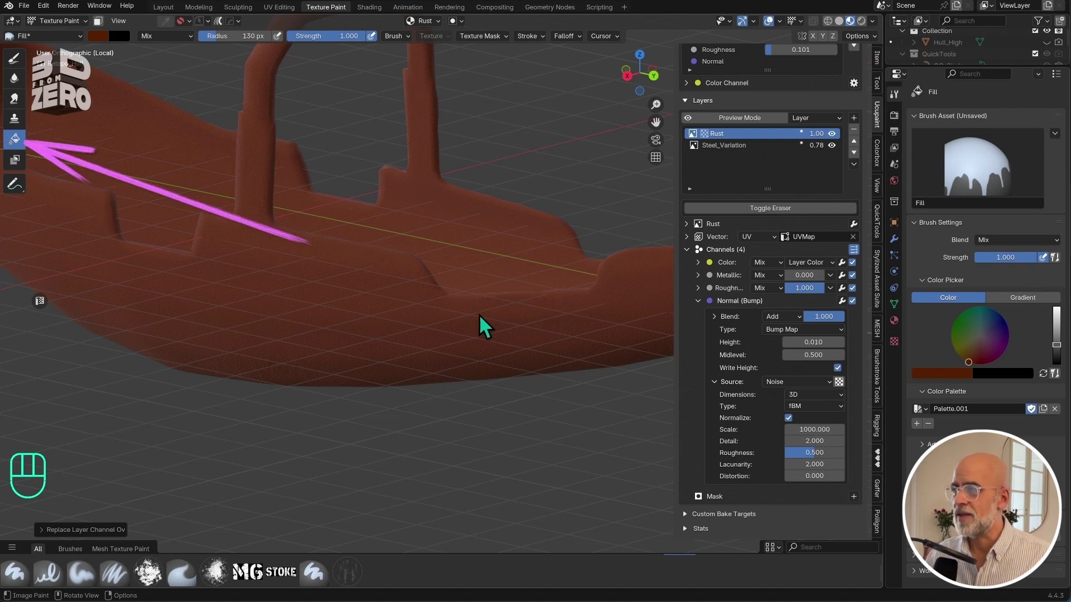
Fill the Rust layer with Erase Alpha so steel shows, then reset the Fill blend to Mix and return to TextureBrush.
left_click(22, 147)
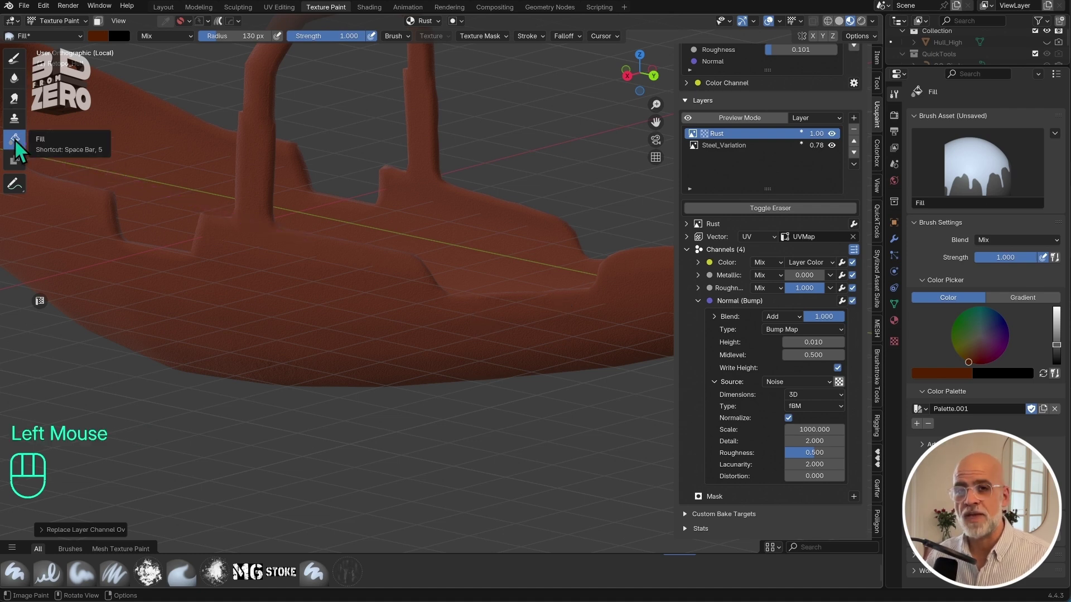
left_click_drag(375, 259, 312, 380)
left_click(248, 267)
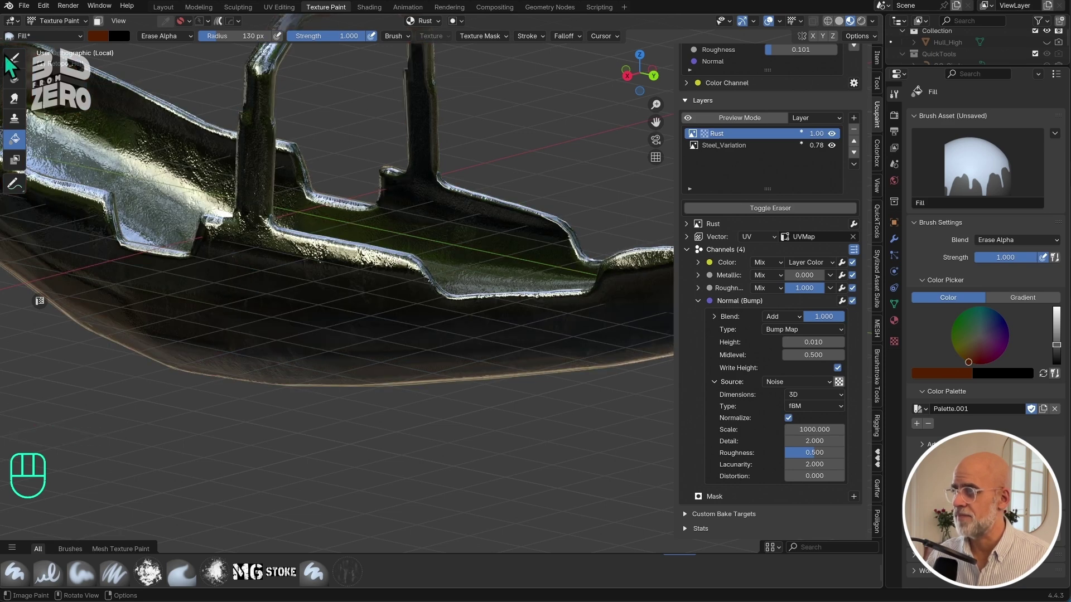
left_click(17, 67)
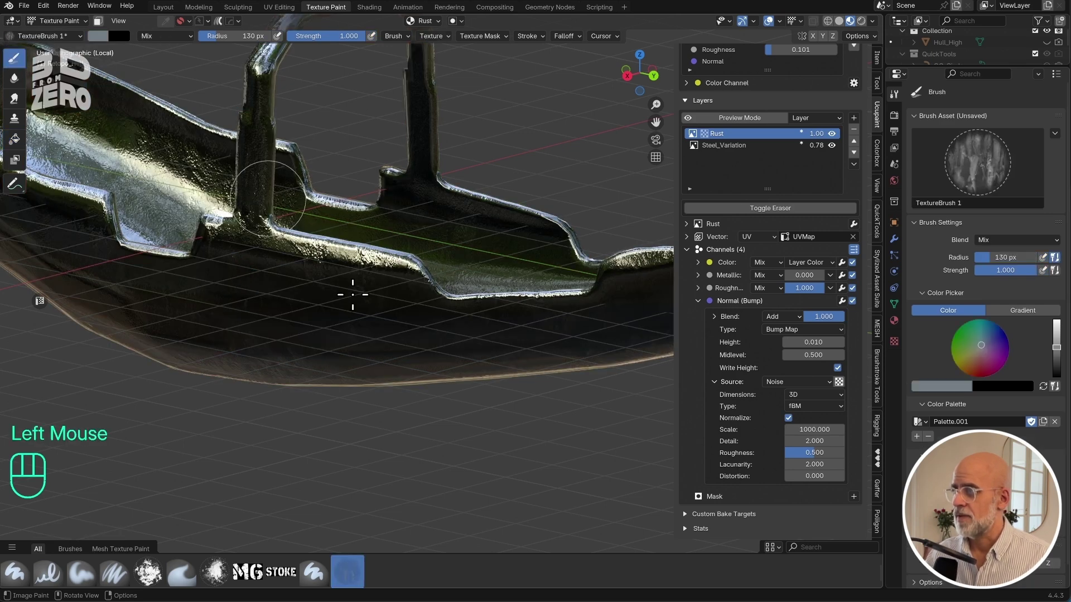
left_click(22, 148)
left_click_drag(362, 164, 389, 276)
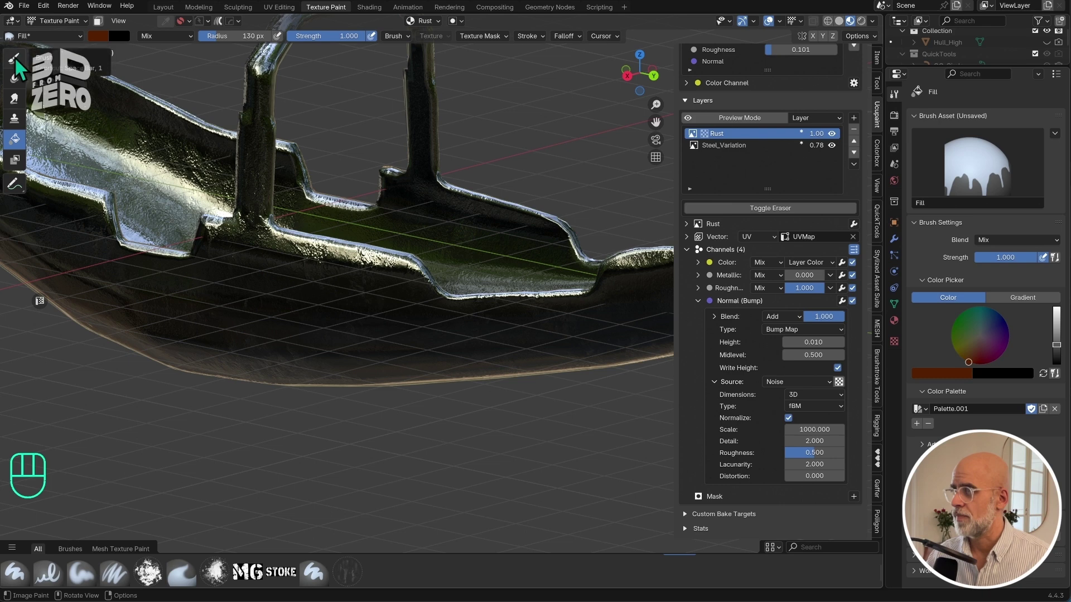
left_click(22, 68)
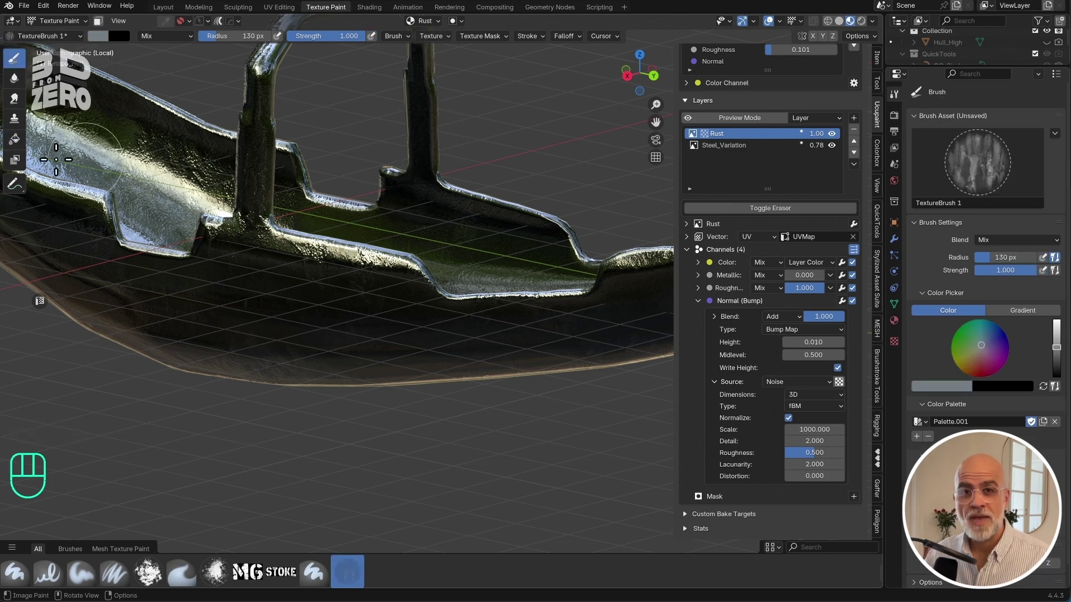
Create a new palette and save the rust reddish-brown as a swatch.
left_click(21, 144)
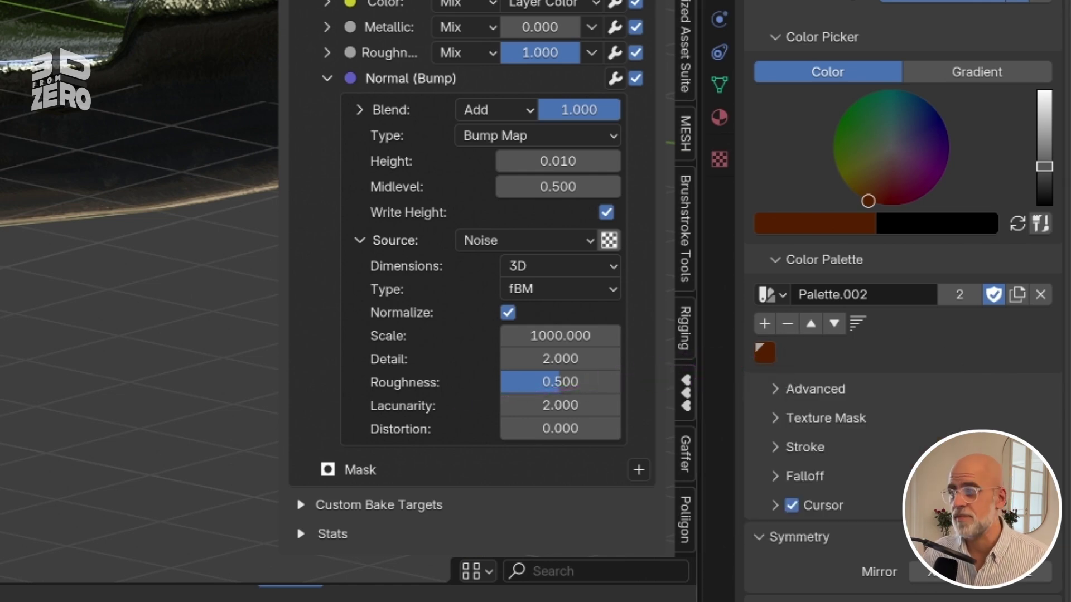
left_click(21, 68)
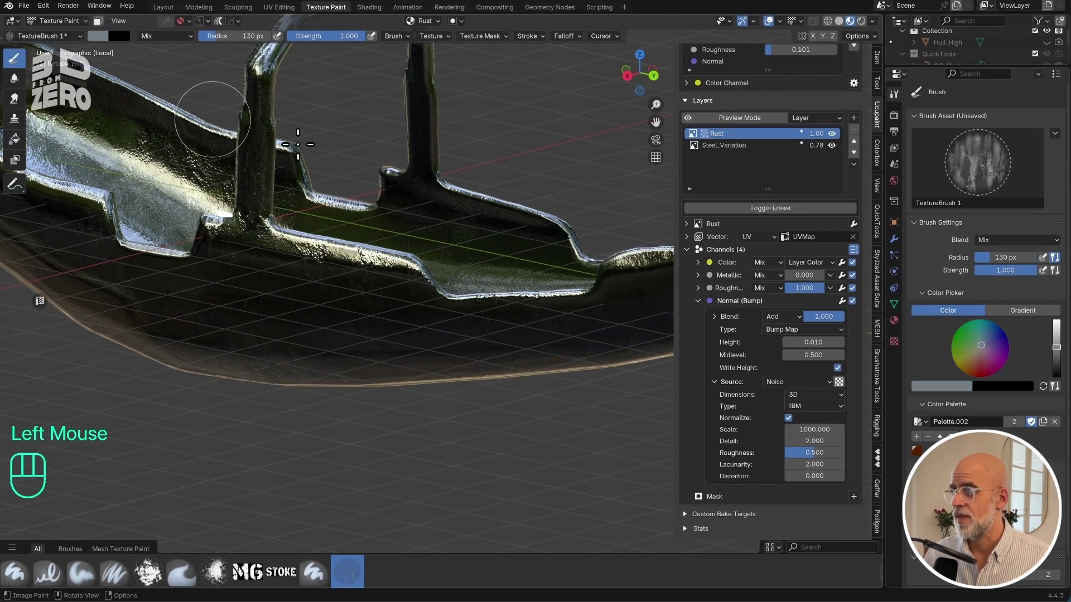
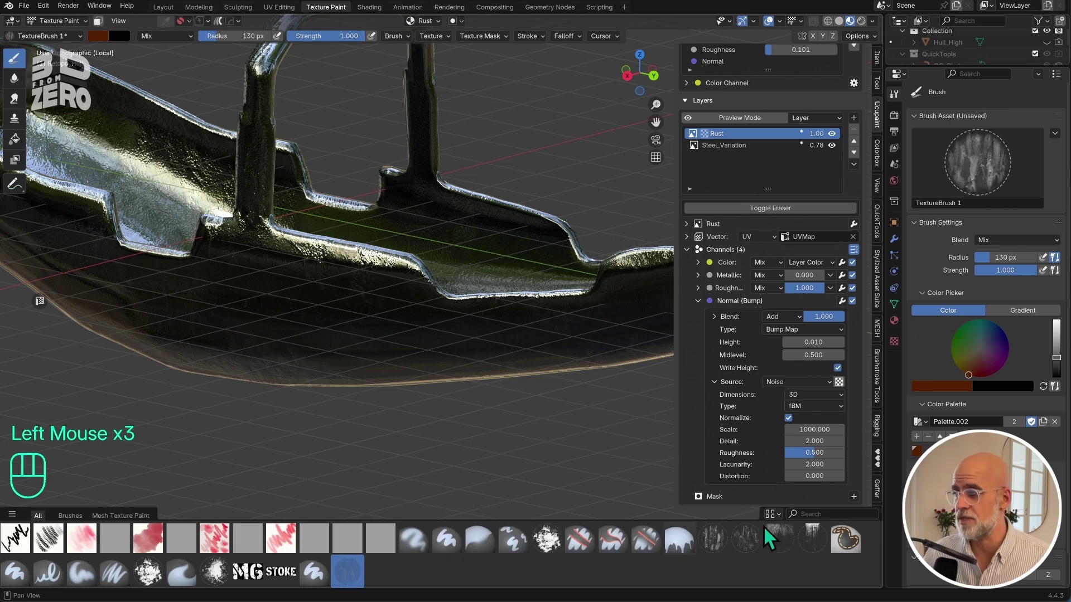
Paint rust patches with the Grunge 3 brush, then load the Gouache (Textured) brush.
left_click(721, 552)
left_click(755, 549)
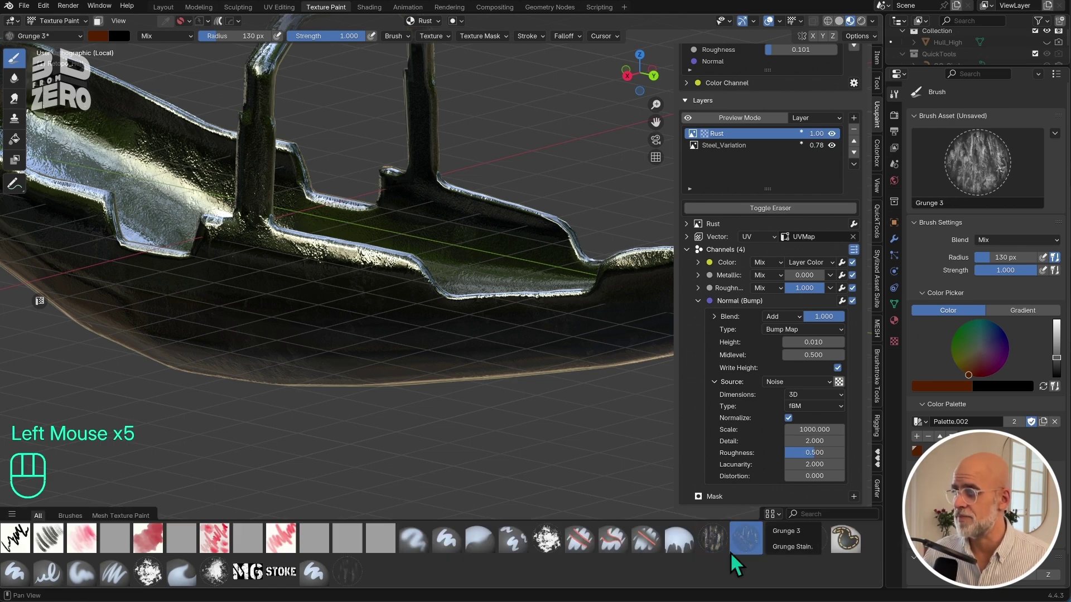
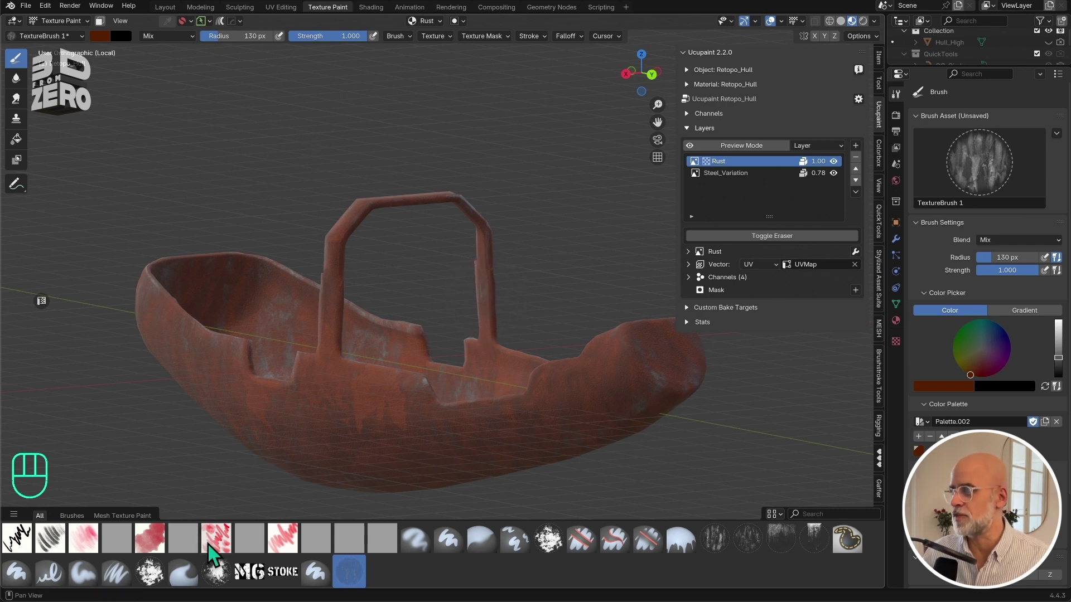
left_click(217, 552)
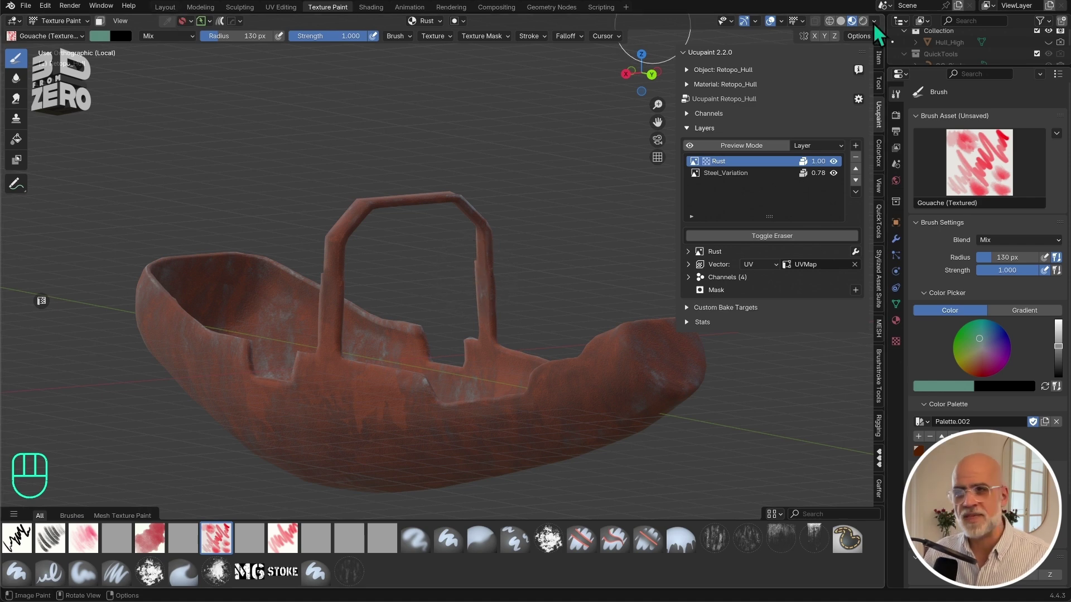
Adjust the brush colour to a brighter pale teal.
left_click(966, 398)
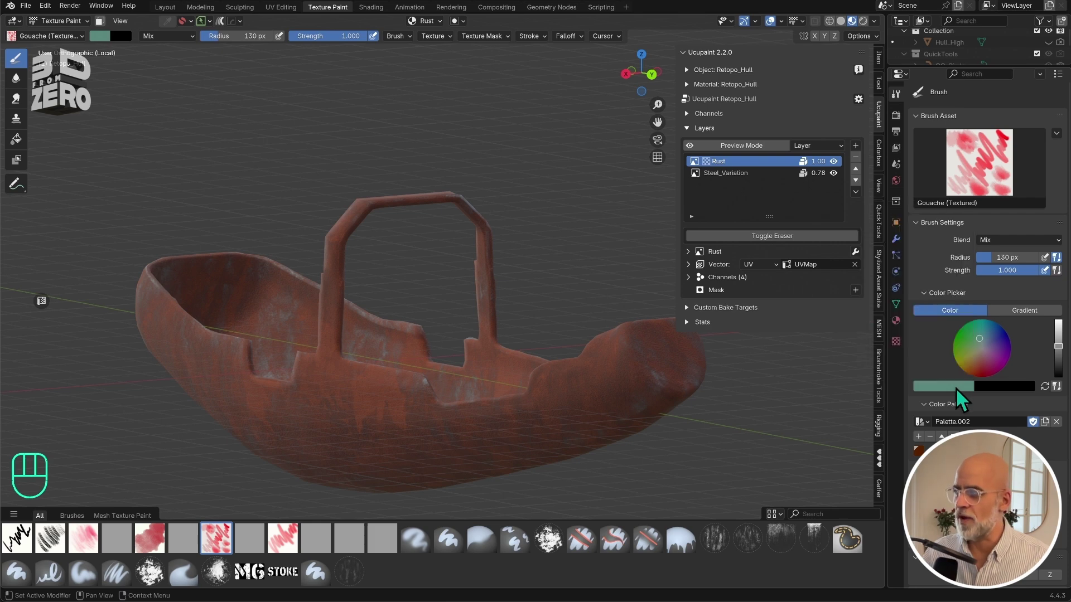
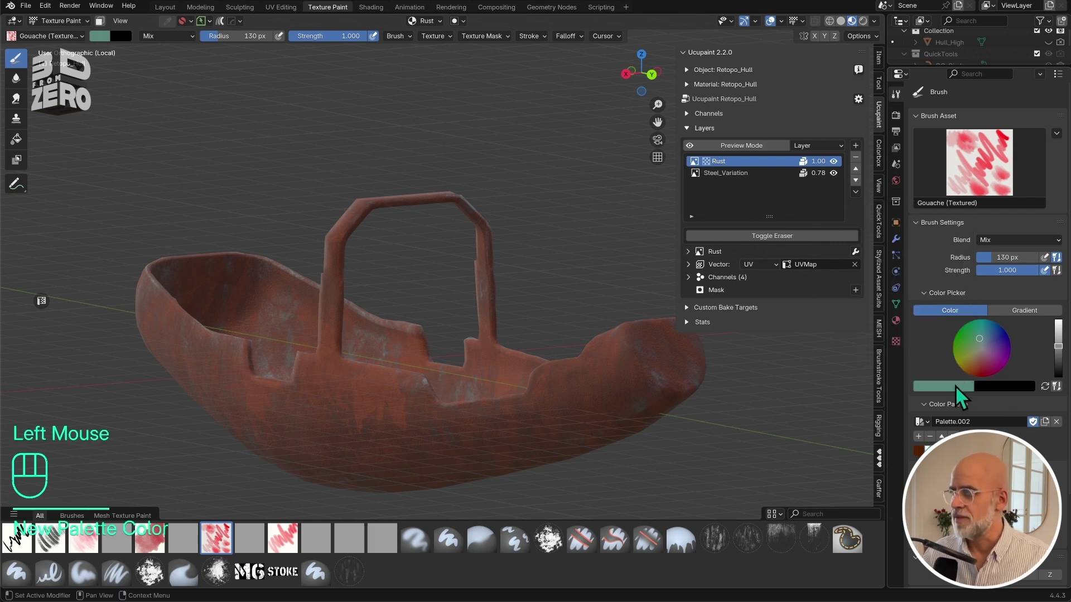
left_click(958, 394)
left_click(963, 395)
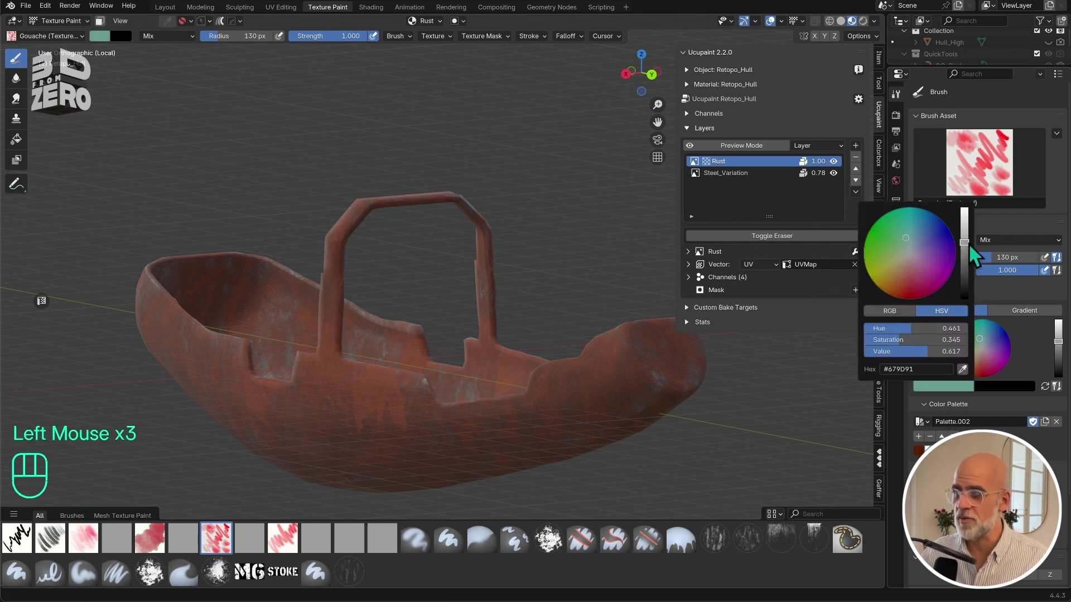
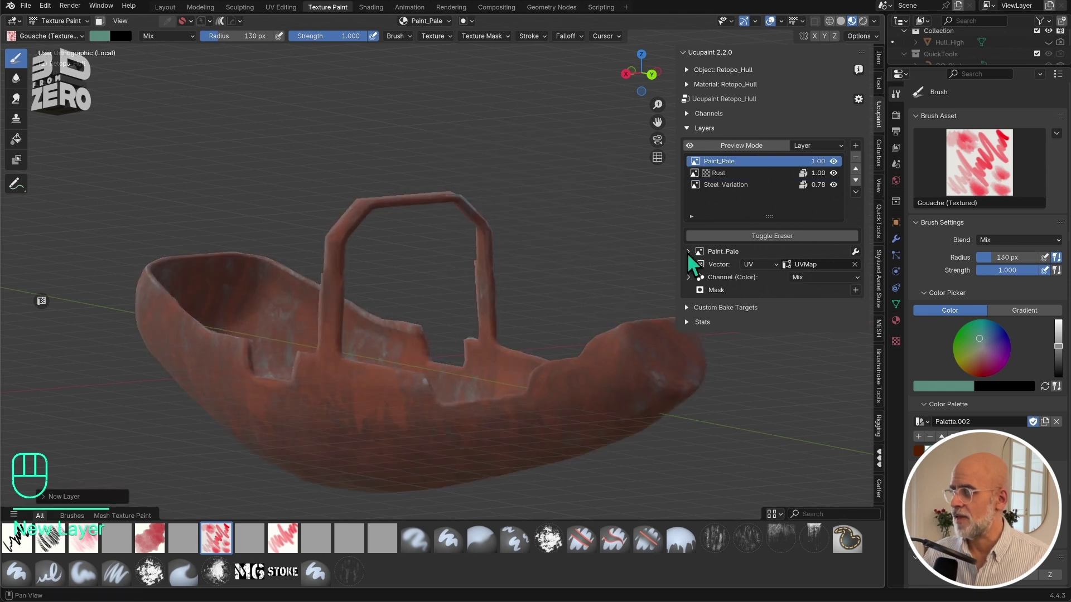
Enable the Paint_Pale layer's metallic channel with a 0.000 custom value.
left_click(693, 289)
scroll("down", 3)
left_click(862, 313)
left_click_drag(832, 313, 851, 361)
left_click(822, 315)
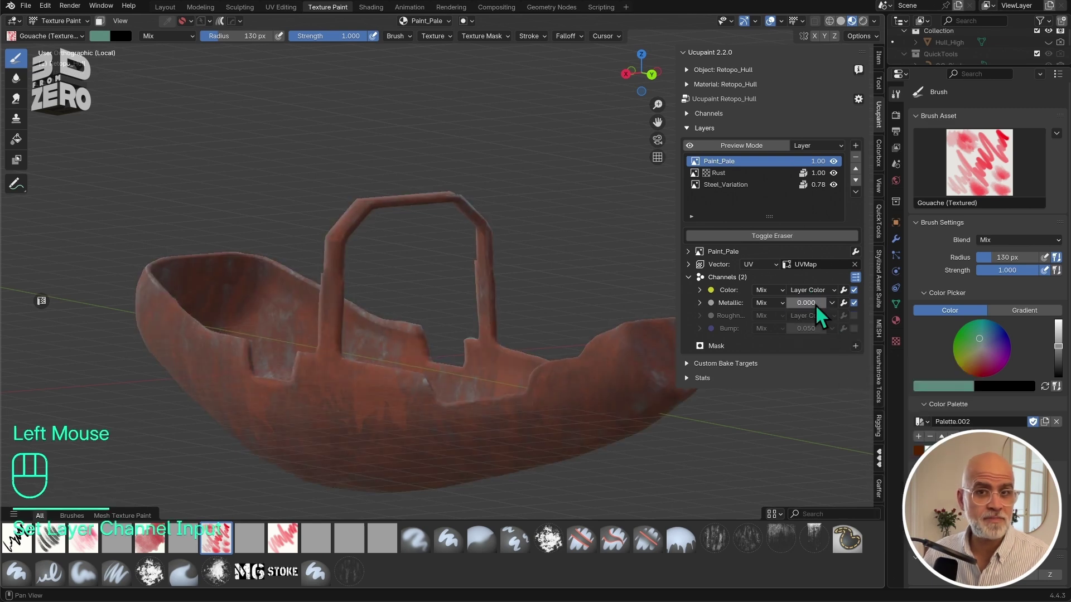
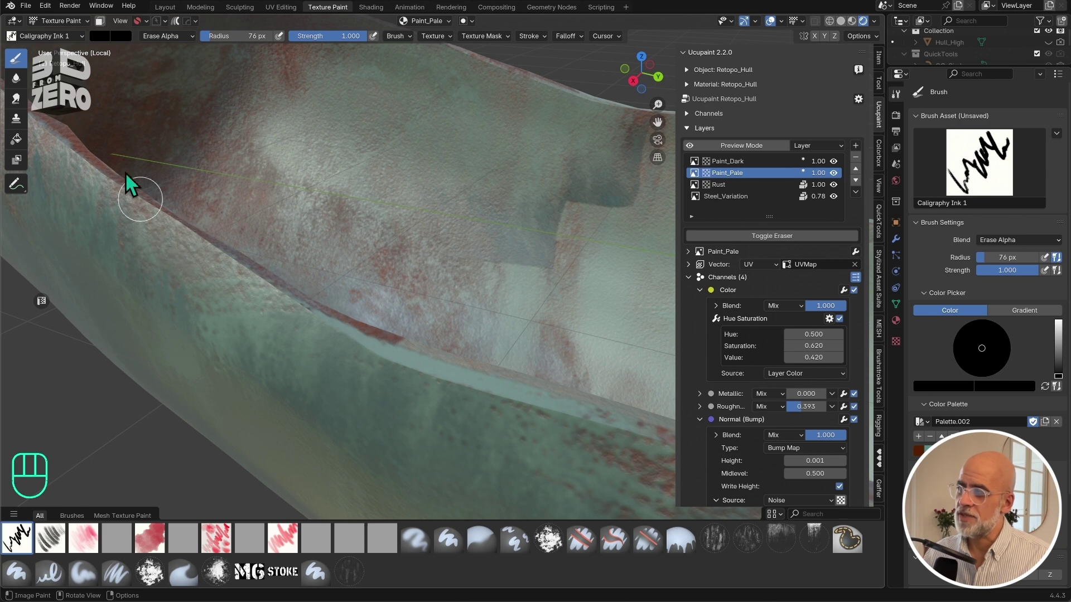
Erase the pale teal paint along the hull's upper edge and reduce the brush radius.
left_click_drag(185, 42, 275, 221)
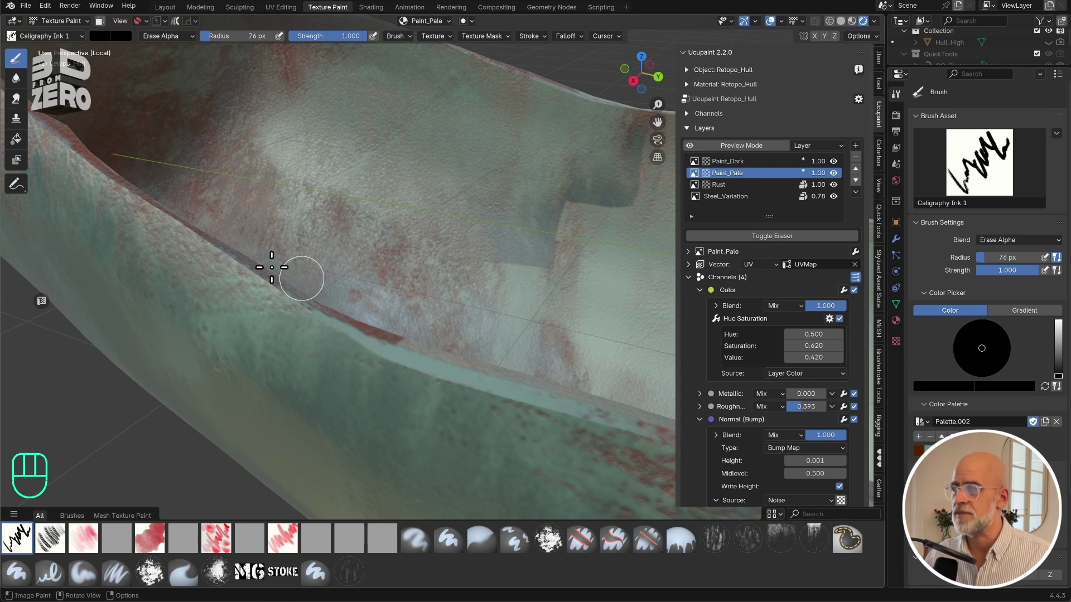
key("f")
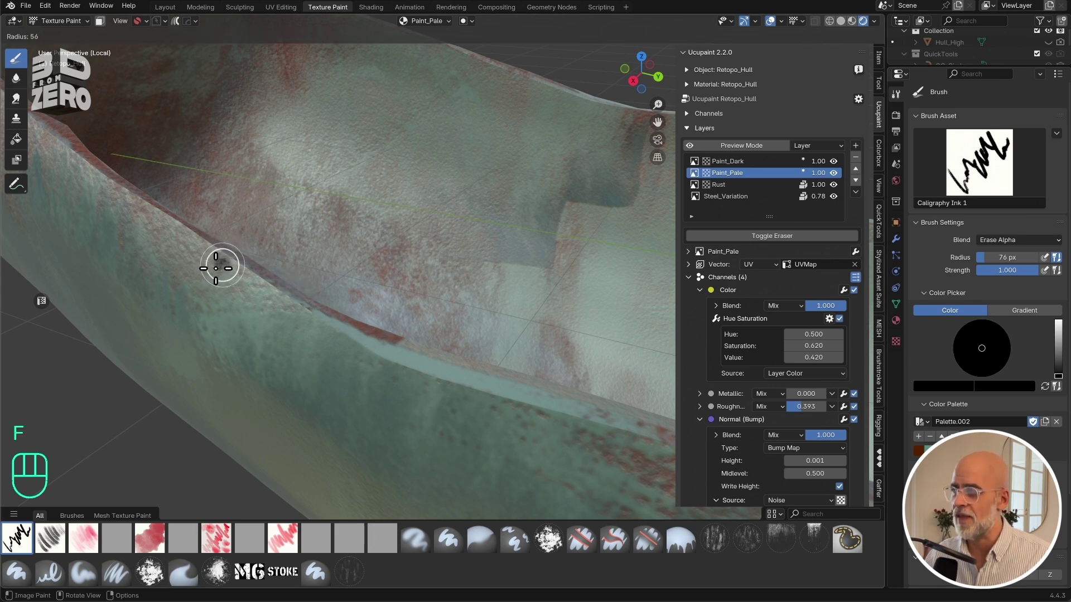